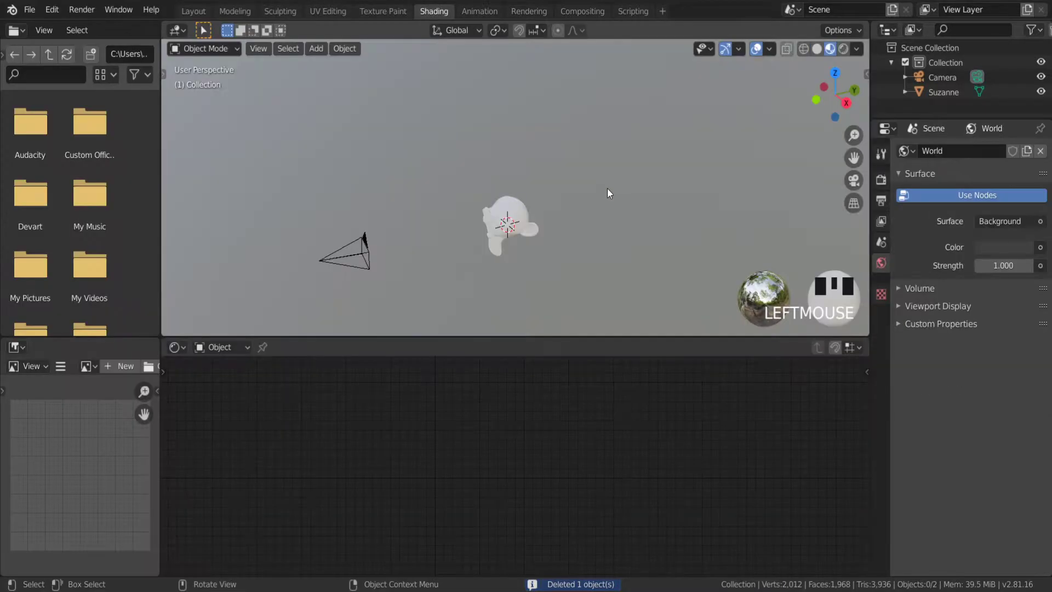
# Frame Suzanne face-on in the viewport and select her for the new material
pyautogui.scroll(3)
pyautogui.moveTo(517, 263); pyautogui.dragTo(507, 265)
pyautogui.scroll(3)
pyautogui.moveTo(507, 266); pyautogui.dragTo(523, 266)
pyautogui.moveTo(530, 262); pyautogui.dragTo(542, 171)
pyautogui.click(542, 171)
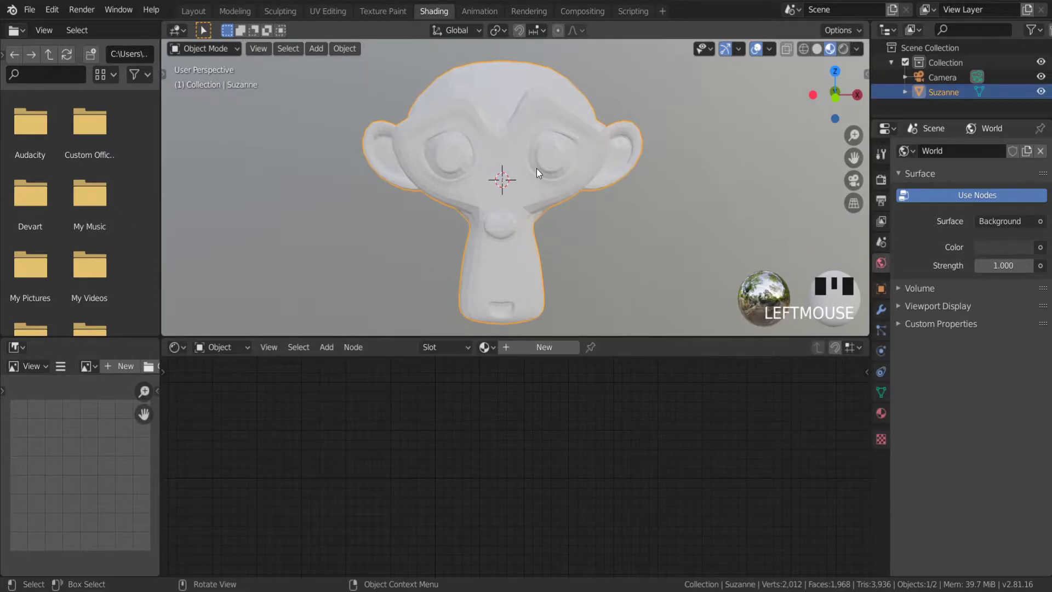
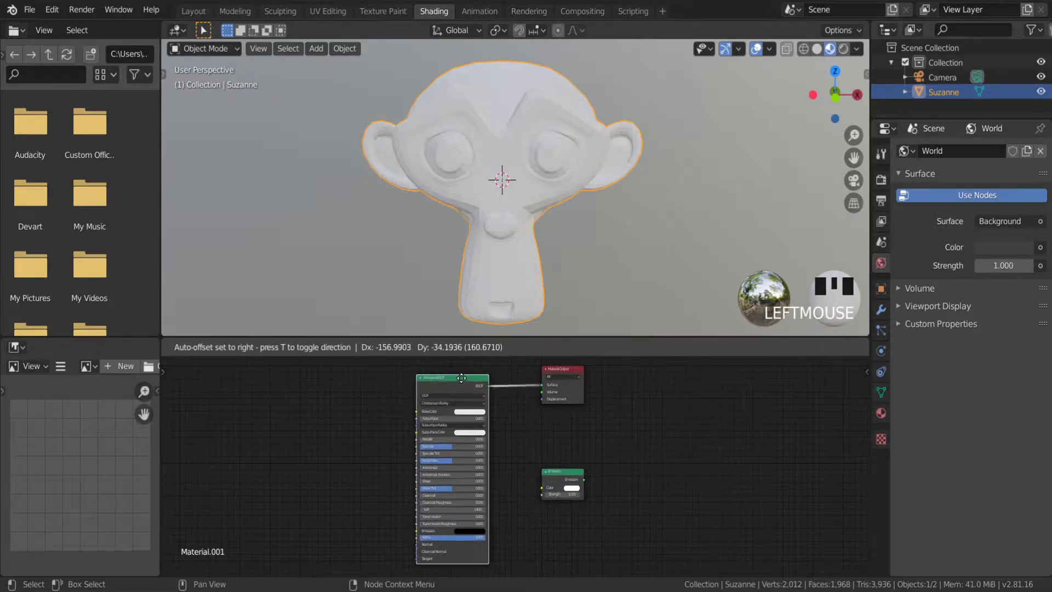
# Add a Mix Shader between the BSDF/Emission and the output, and preview in Rendered shading
pyautogui.click(566, 372)
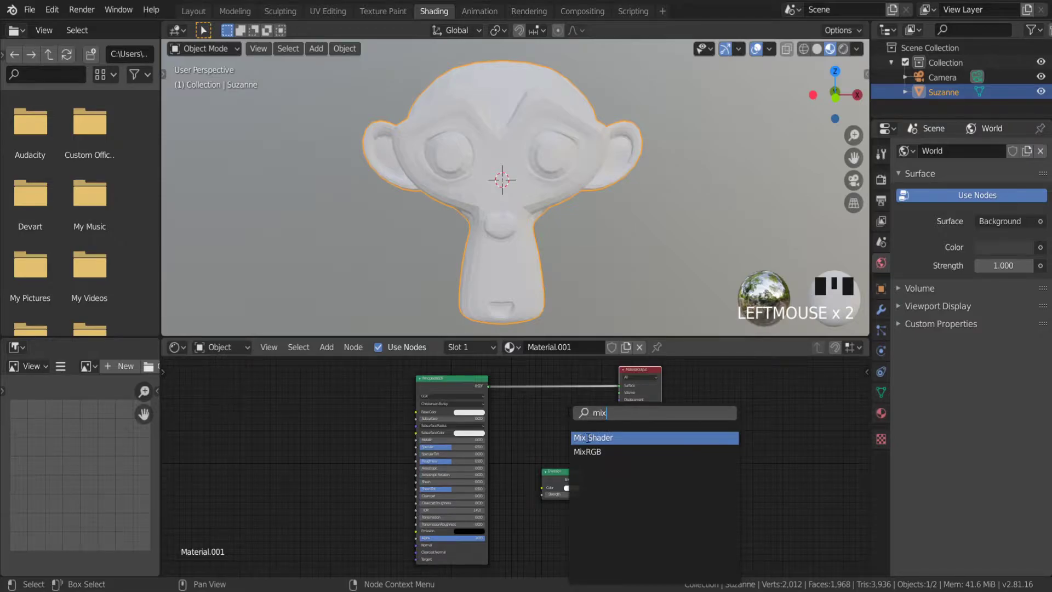
pyautogui.scroll(3)
pyautogui.click(539, 543)
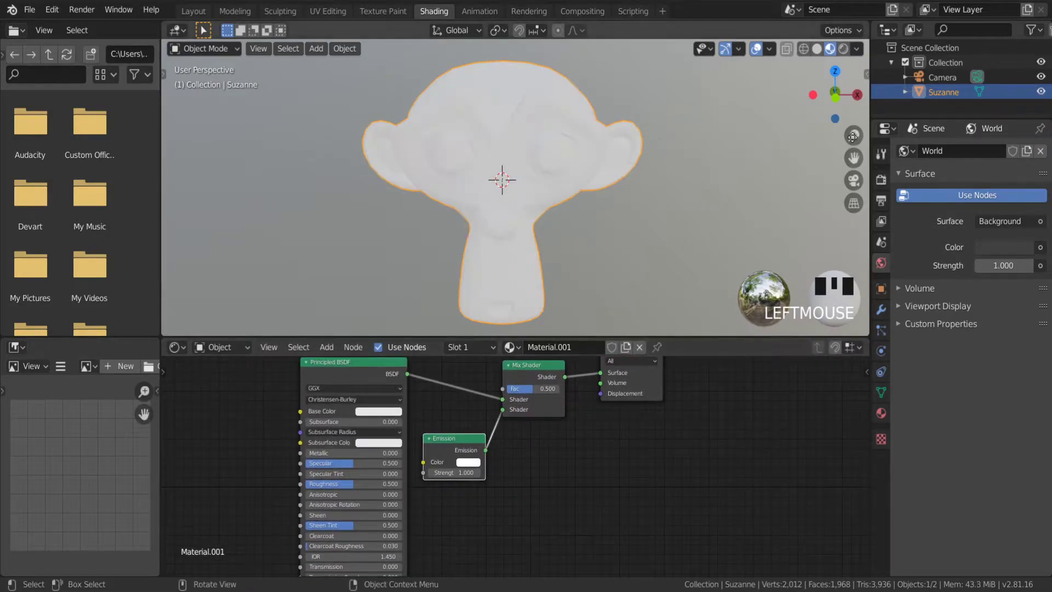
pyautogui.click(850, 55)
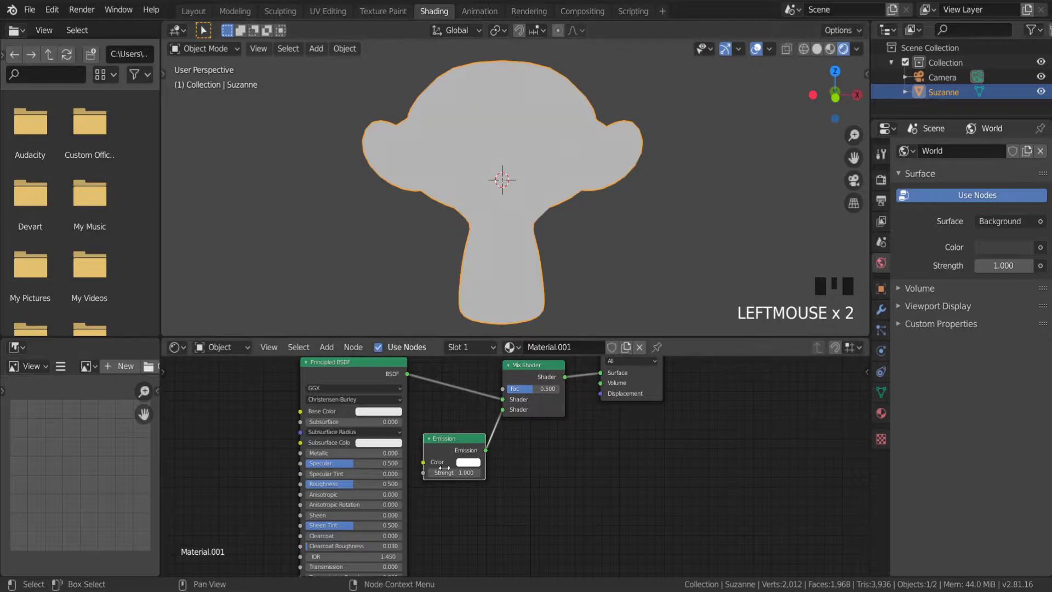
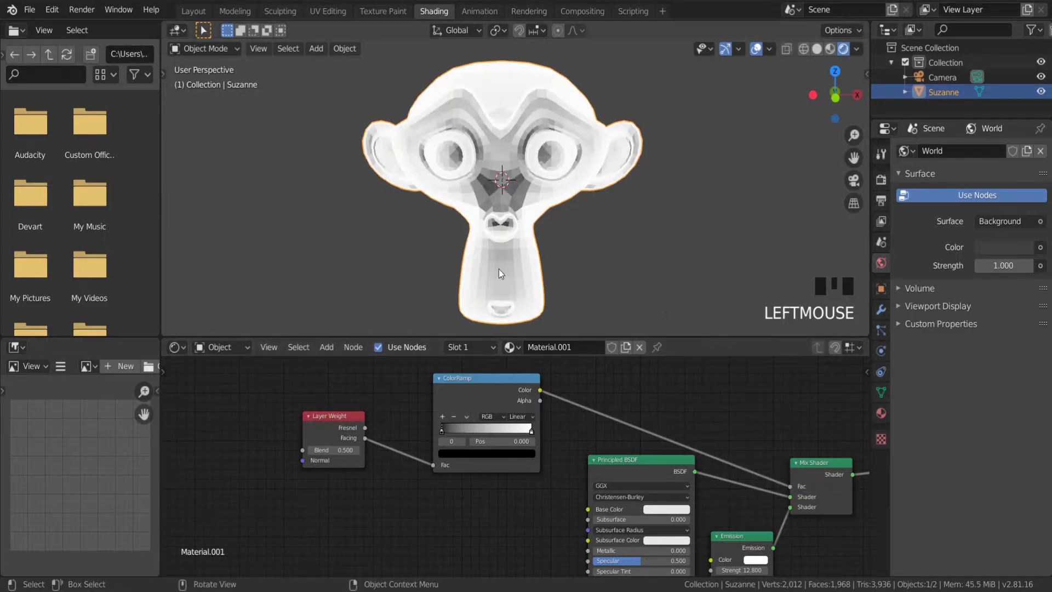
# Tighten the ColorRamp stops to harden the rim edge and inspect the glow from an orbited view
pyautogui.moveTo(534, 432); pyautogui.dragTo(459, 240)
pyautogui.moveTo(459, 240); pyautogui.dragTo(480, 434)
pyautogui.moveTo(479, 433); pyautogui.dragTo(491, 440)
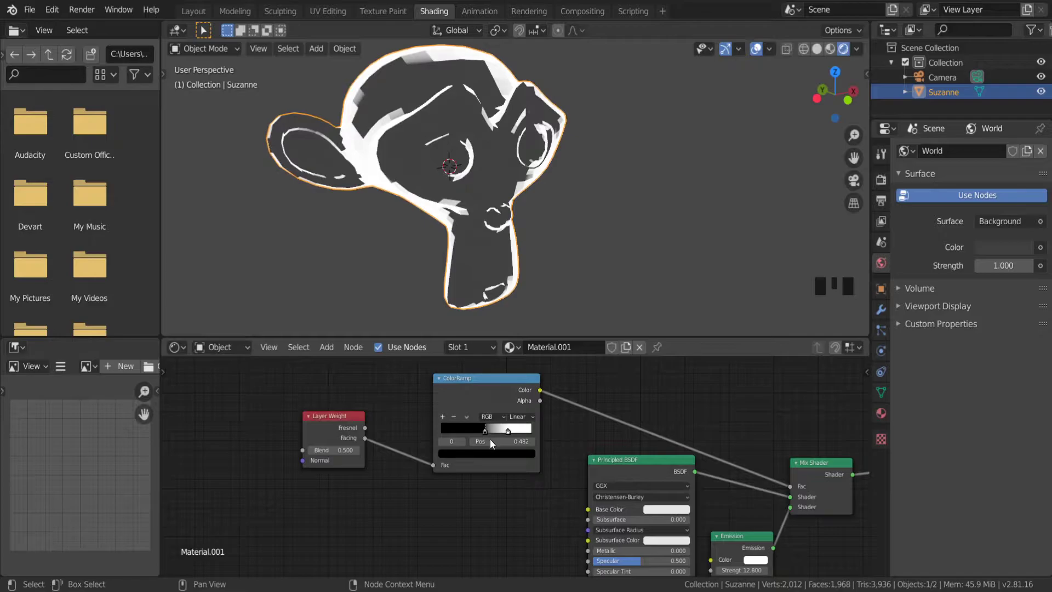
pyautogui.scroll(-3)
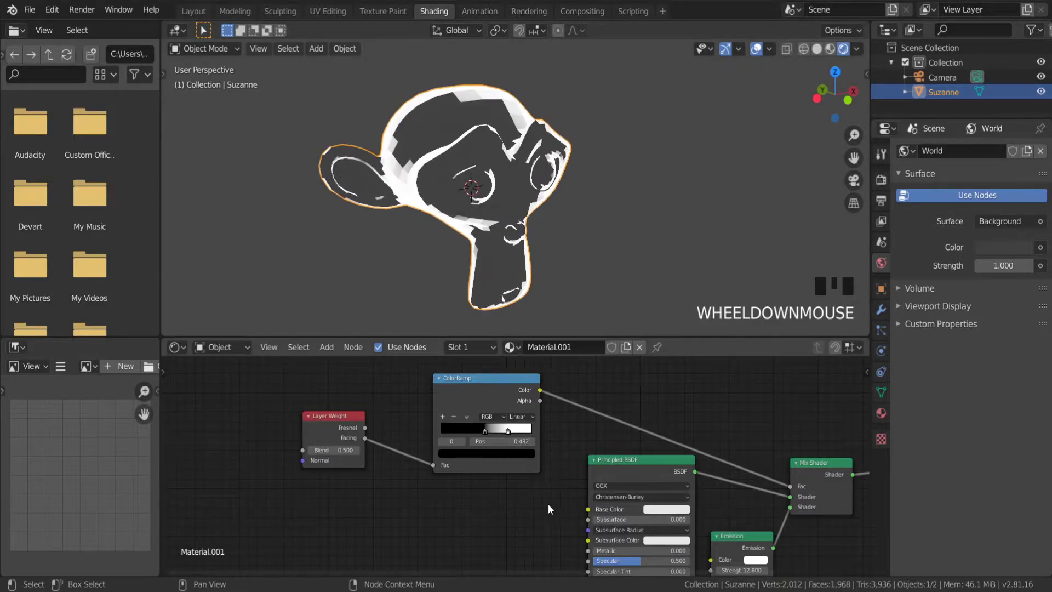
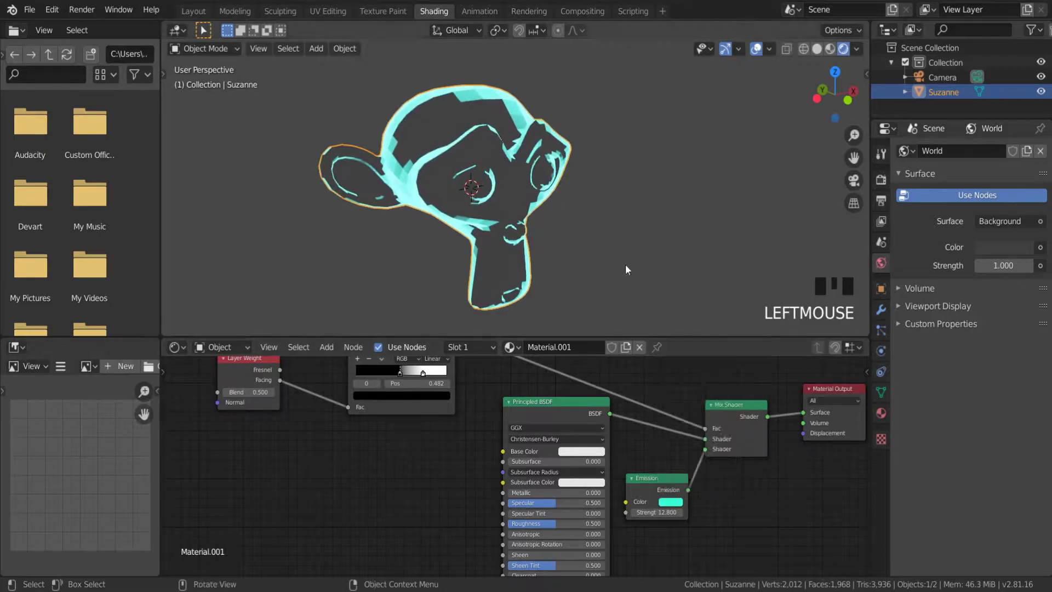
# Enable Bloom in Render Properties so Suzanne's bright rim glows
pyautogui.moveTo(563, 198); pyautogui.dragTo(915, 273)
pyautogui.click(915, 272)
pyautogui.moveTo(575, 197); pyautogui.dragTo(917, 327)
pyautogui.click(917, 327)
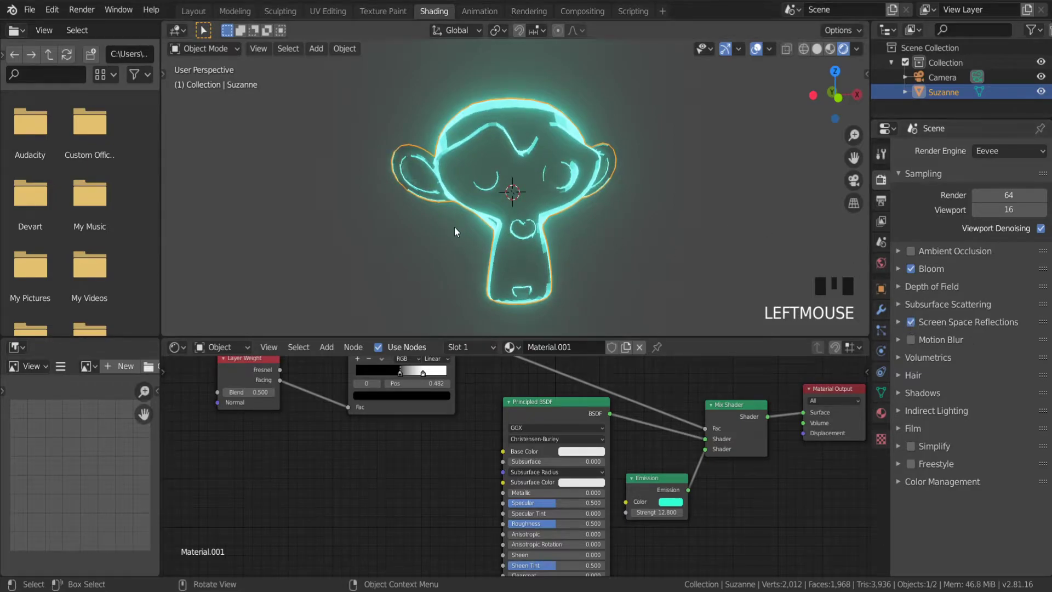
pyautogui.scroll(3)
# Lower the Layer Weight Blend to 0.2 to sharpen the cyan rim
pyautogui.moveTo(516, 231); pyautogui.dragTo(232, 452)
pyautogui.moveTo(231, 452); pyautogui.dragTo(390, 263)
pyautogui.moveTo(390, 263); pyautogui.dragTo(428, 271)
pyautogui.scroll(-3)
pyautogui.moveTo(438, 261); pyautogui.dragTo(438, 257)
pyautogui.scroll(3)
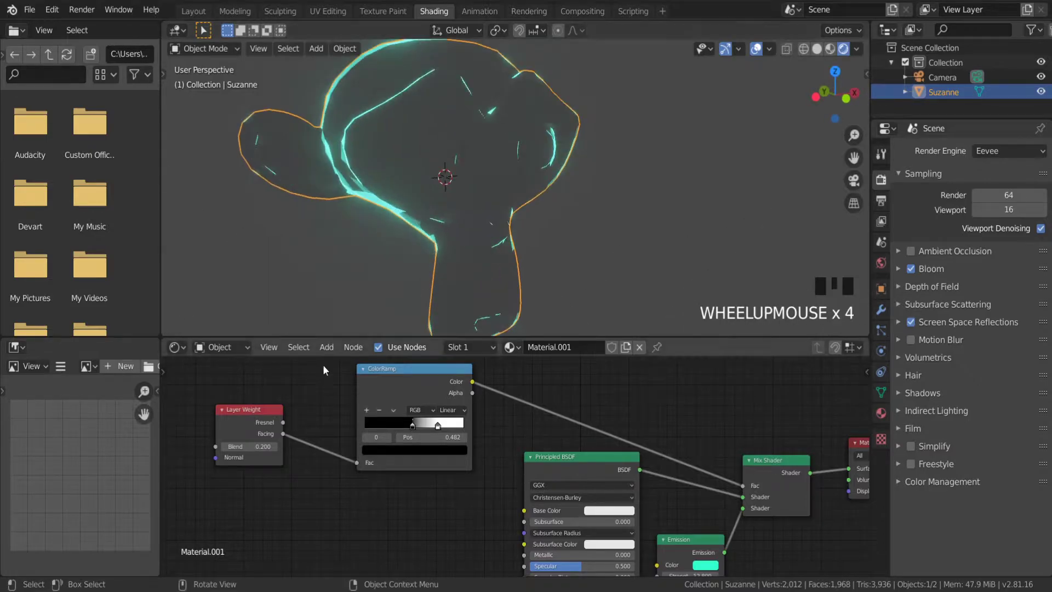
pyautogui.click(280, 454)
pyautogui.scroll(-3)
pyautogui.moveTo(391, 279); pyautogui.dragTo(244, 431)
pyautogui.click(244, 430)
pyautogui.moveTo(421, 288); pyautogui.dragTo(478, 294)
pyautogui.scroll(-3)
# Raise the Emission Strength to 15 and check the thin bright rim up close
pyautogui.scroll(3)
pyautogui.moveTo(459, 290); pyautogui.dragTo(438, 429)
pyautogui.click(438, 429)
pyautogui.scroll(-3)
pyautogui.moveTo(484, 237); pyautogui.dragTo(478, 254)
pyautogui.scroll(3)
pyautogui.moveTo(477, 265); pyautogui.dragTo(412, 430)
pyautogui.moveTo(412, 430); pyautogui.dragTo(522, 254)
pyautogui.scroll(-3)
pyautogui.moveTo(510, 255); pyautogui.dragTo(524, 240)
pyautogui.scroll(-3)
pyautogui.scroll(-3)
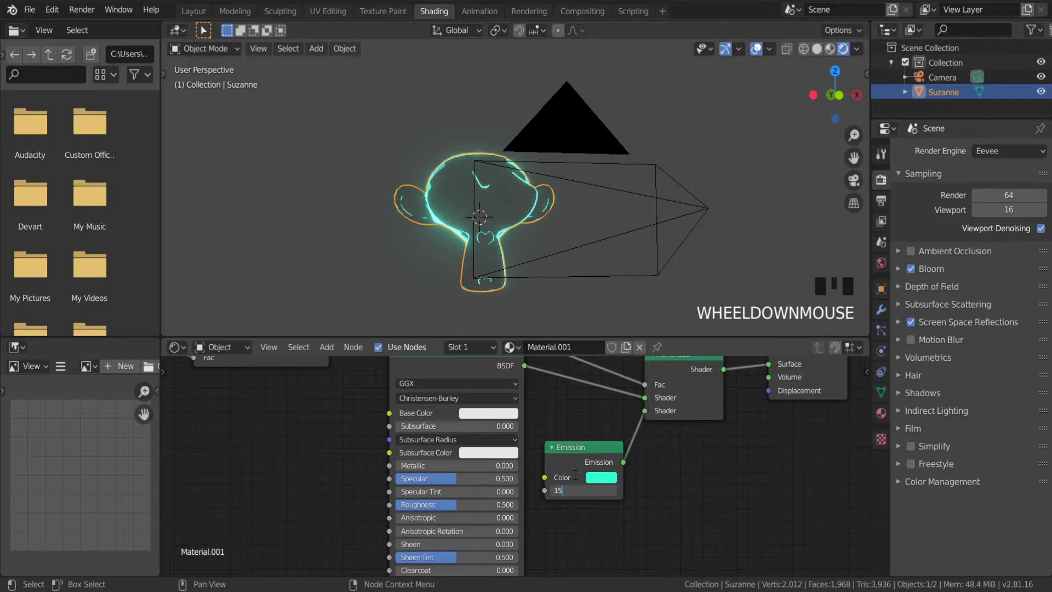
pyautogui.click(577, 472)
pyautogui.scroll(3)
pyautogui.moveTo(424, 194); pyautogui.dragTo(424, 196)
pyautogui.scroll(3)
pyautogui.scroll(-3)
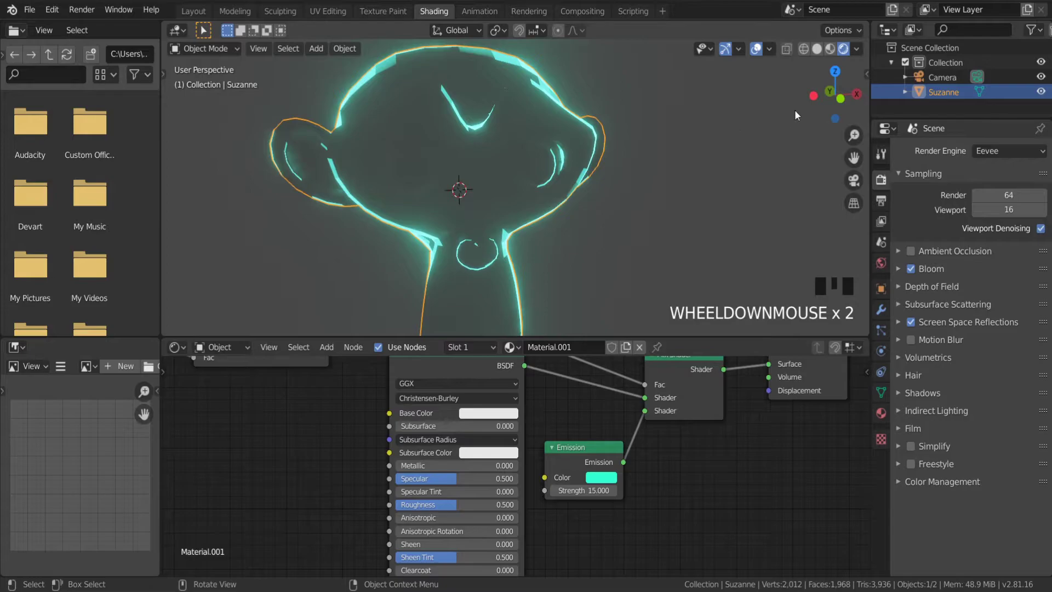
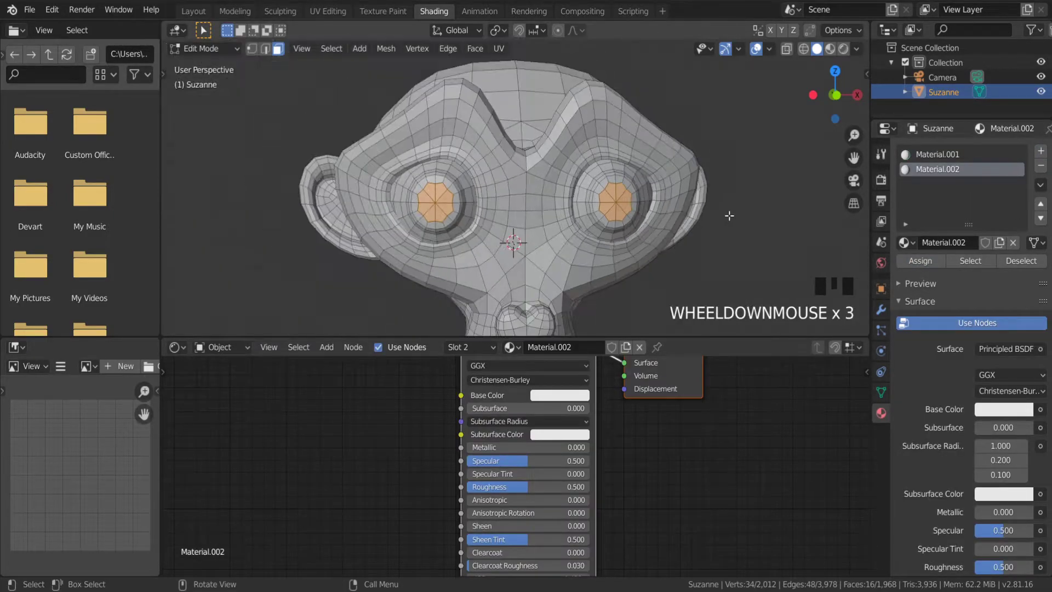
# Preview the selected eye faces with their new Material.002 in Rendered shading
pyautogui.click(845, 62)
pyautogui.scroll(-3)
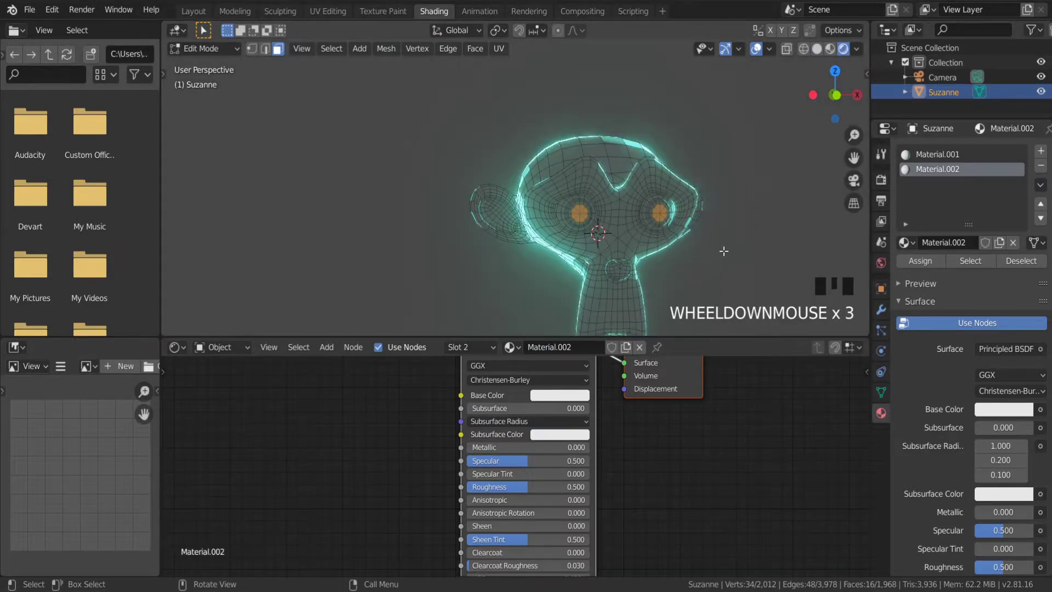
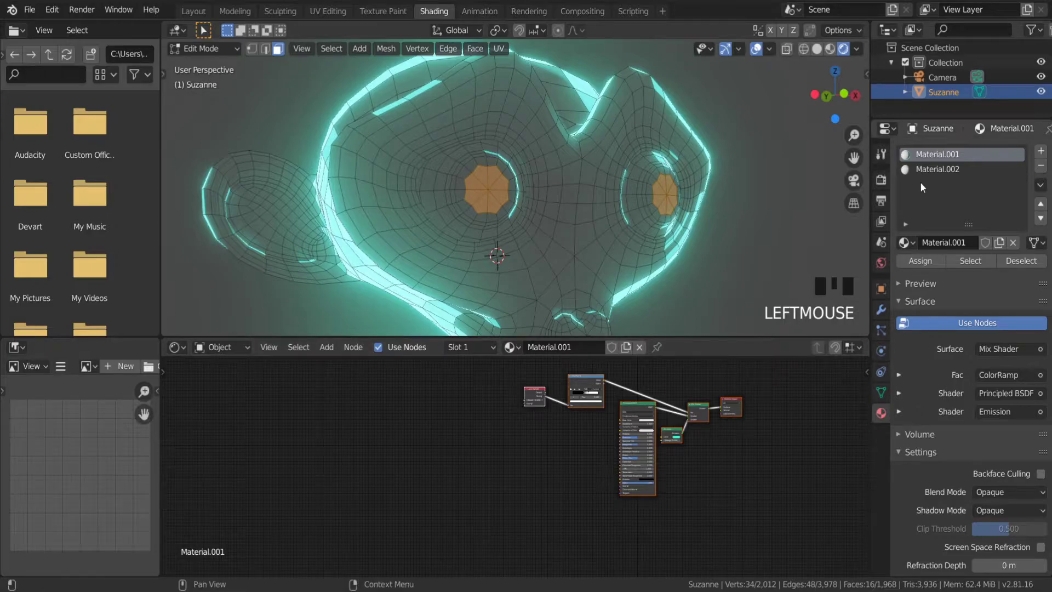
# Select all the rim-light nodes in the body material Material.001 for copying
pyautogui.click(937, 177)
pyautogui.press('Delete')
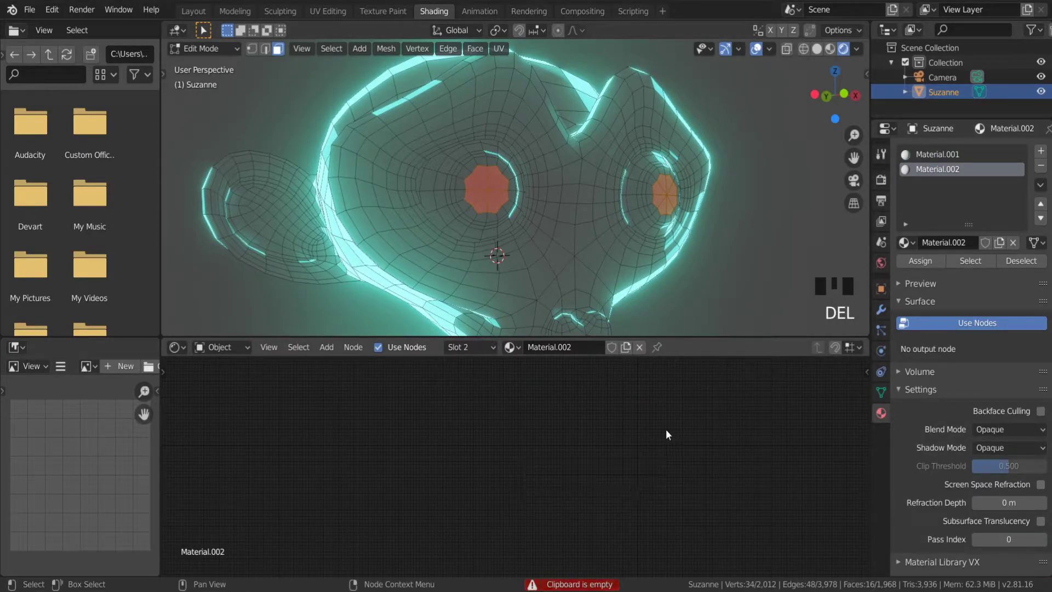
pyautogui.click(661, 433)
pyautogui.moveTo(659, 432); pyautogui.dragTo(959, 156)
pyautogui.click(959, 156)
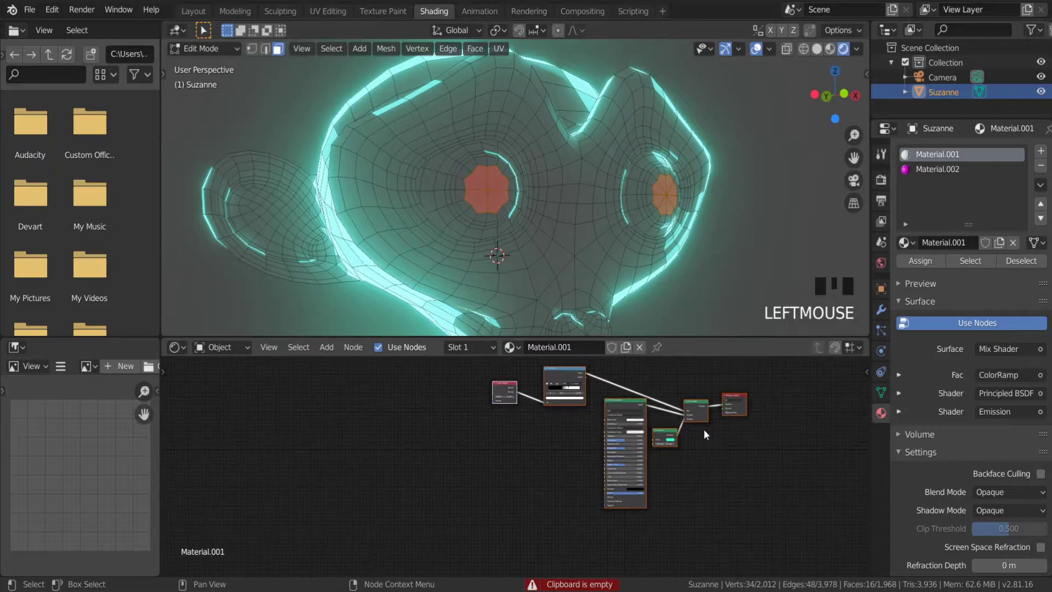
# Paste the rim-light node setup into Material.002 and return to Object Mode
pyautogui.click(970, 177)
pyautogui.press('ctrl+v')
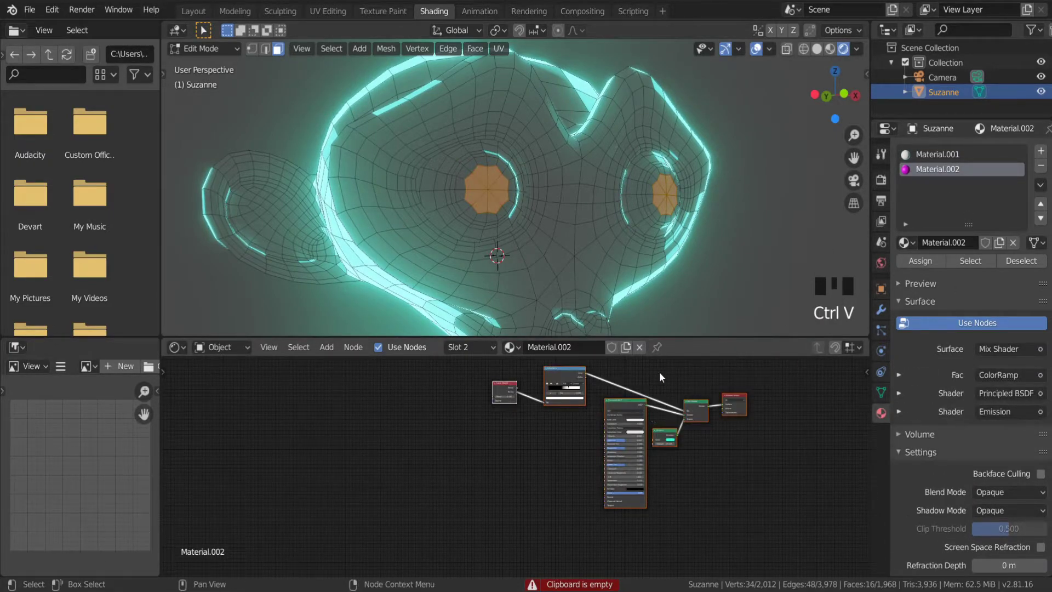
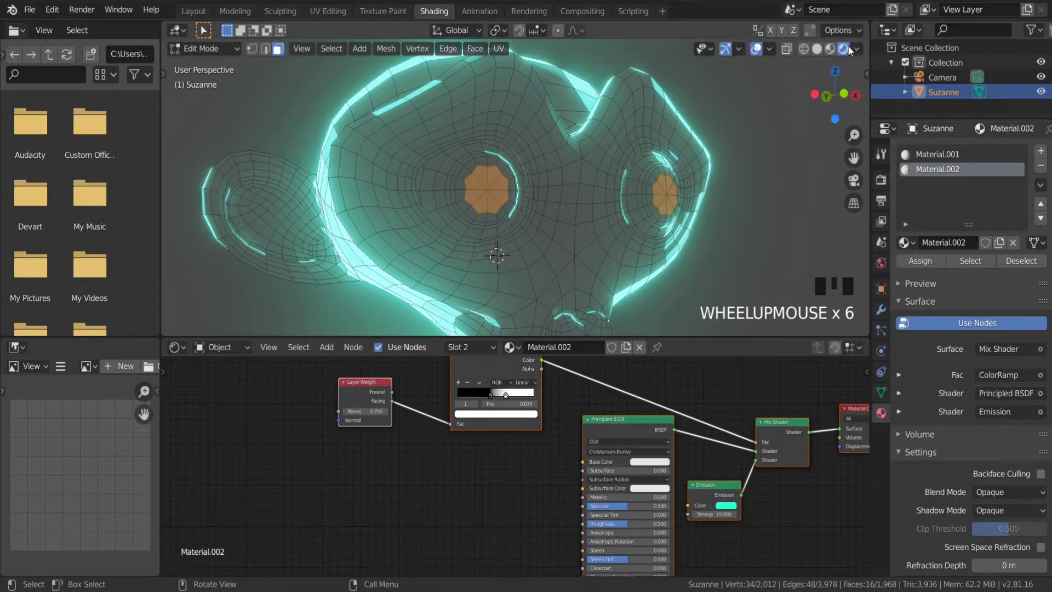
pyautogui.press('Tab')
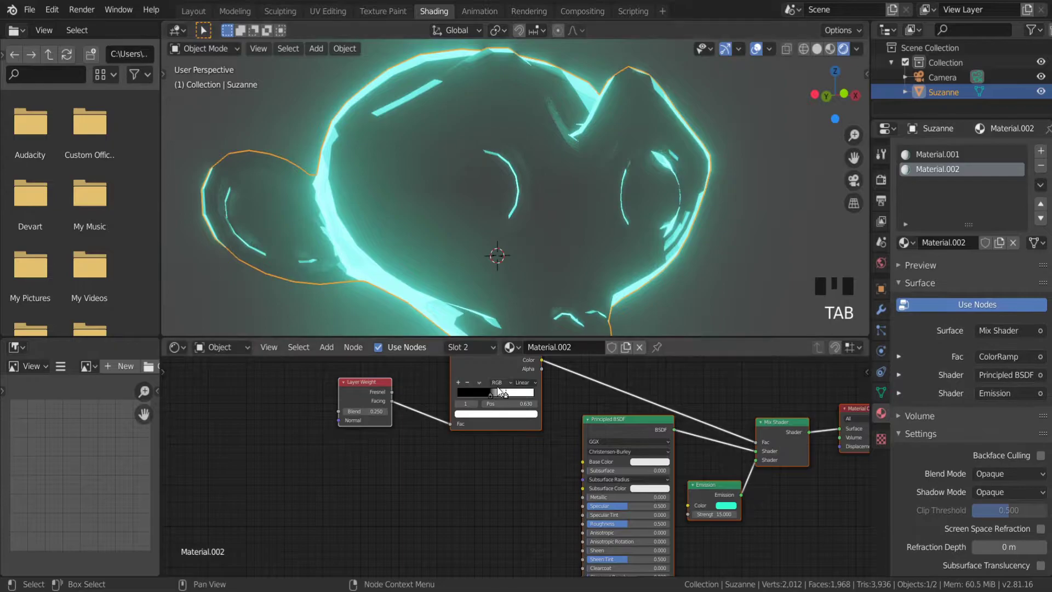
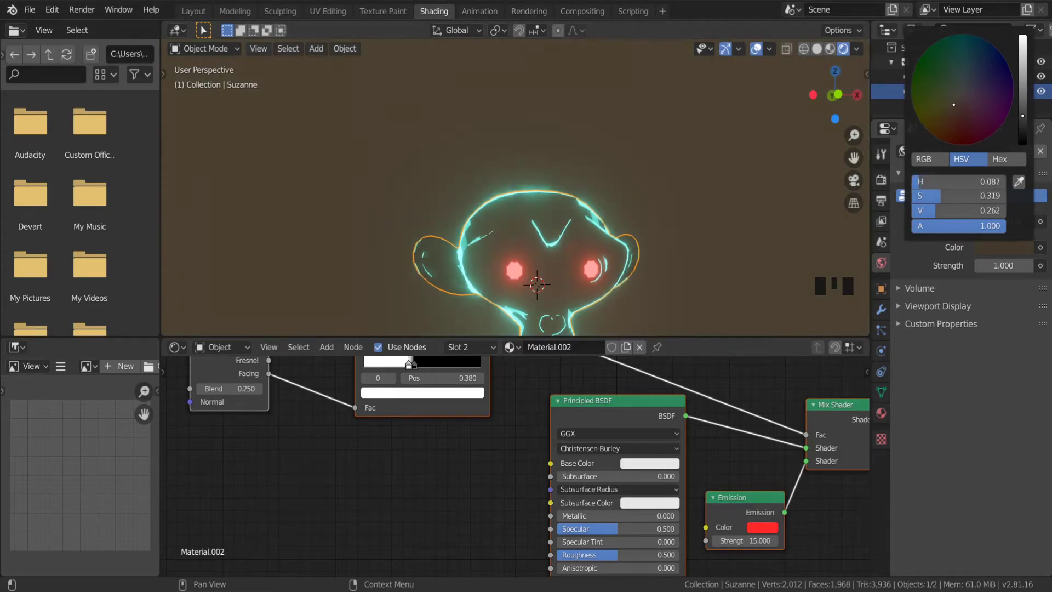
# Set the Material.002 Emission color to red so Suzanne's eyes glow red
pyautogui.scroll(-3)
pyautogui.moveTo(602, 265); pyautogui.dragTo(622, 289)
pyautogui.scroll(-3)
pyautogui.moveTo(628, 313); pyautogui.dragTo(627, 294)
pyautogui.scroll(3)
pyautogui.moveTo(639, 283); pyautogui.dragTo(952, 95)
pyautogui.click(952, 95)
# Invert the eye material's ColorRamp and inspect the red eyes around Suzanne
pyautogui.scroll(-3)
pyautogui.moveTo(660, 285); pyautogui.dragTo(658, 285)
pyautogui.scroll(-3)
pyautogui.moveTo(654, 293); pyautogui.dragTo(644, 303)
pyautogui.scroll(3)
pyautogui.moveTo(662, 296); pyautogui.dragTo(666, 290)
pyautogui.scroll(-3)
pyautogui.scroll(-3)
# Switch to the Animation workspace and turn its left area into a Shader Editor
pyautogui.click(478, 16)
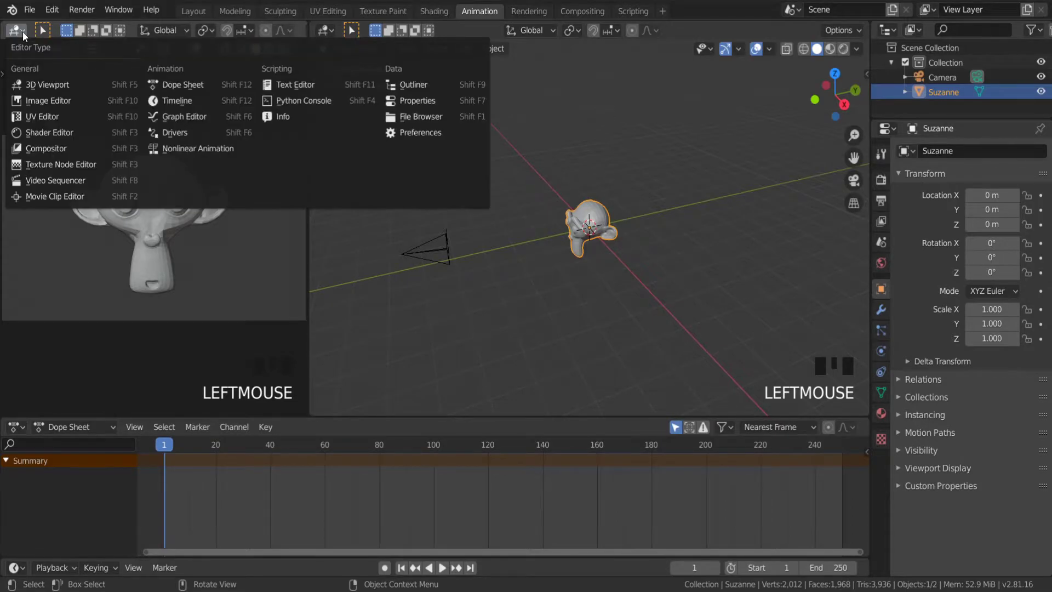
pyautogui.moveTo(53, 130); pyautogui.dragTo(879, 79)
pyautogui.scroll(3)
pyautogui.click(849, 54)
pyautogui.scroll(3)
# Enter Edit Mode on Suzanne and keep only the left eye's faces selected
pyautogui.moveTo(595, 254); pyautogui.dragTo(474, 351)
pyautogui.scroll(3)
pyautogui.scroll(-3)
pyautogui.moveTo(487, 298); pyautogui.dragTo(367, 93)
pyautogui.click(368, 93)
pyautogui.scroll(3)
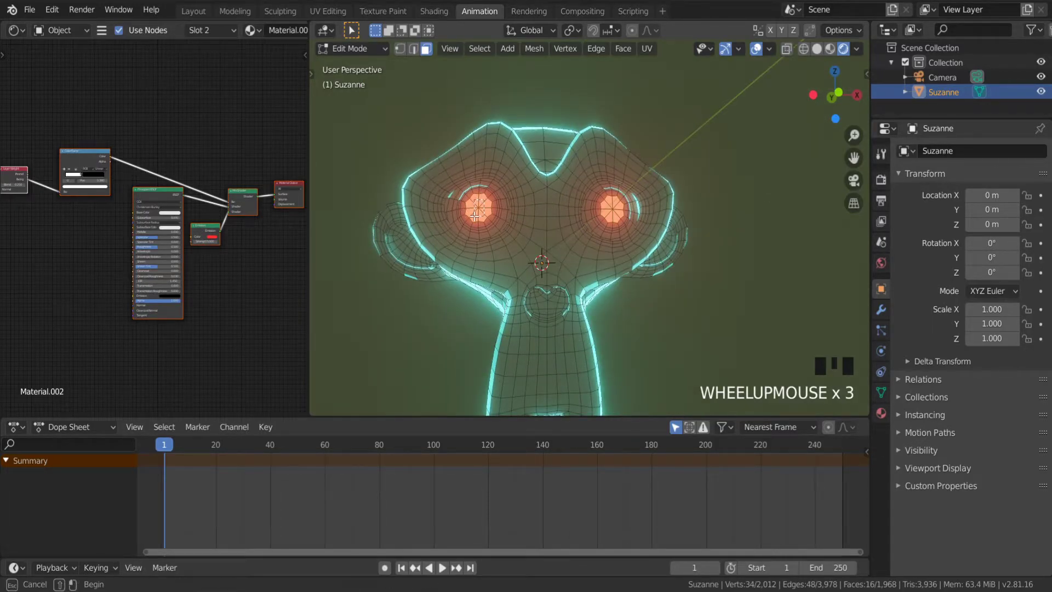
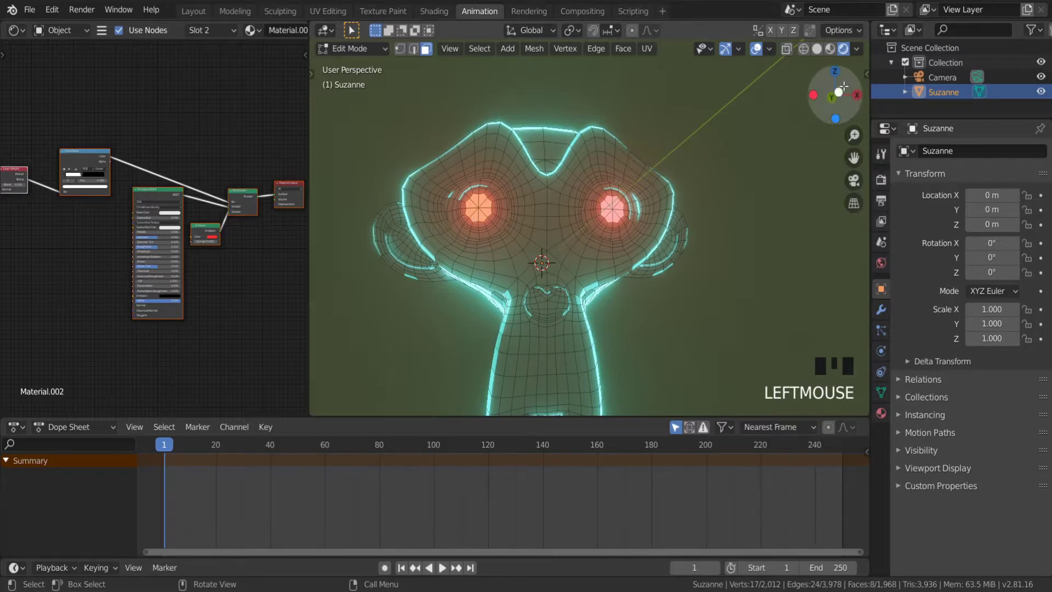
pyautogui.click(821, 56)
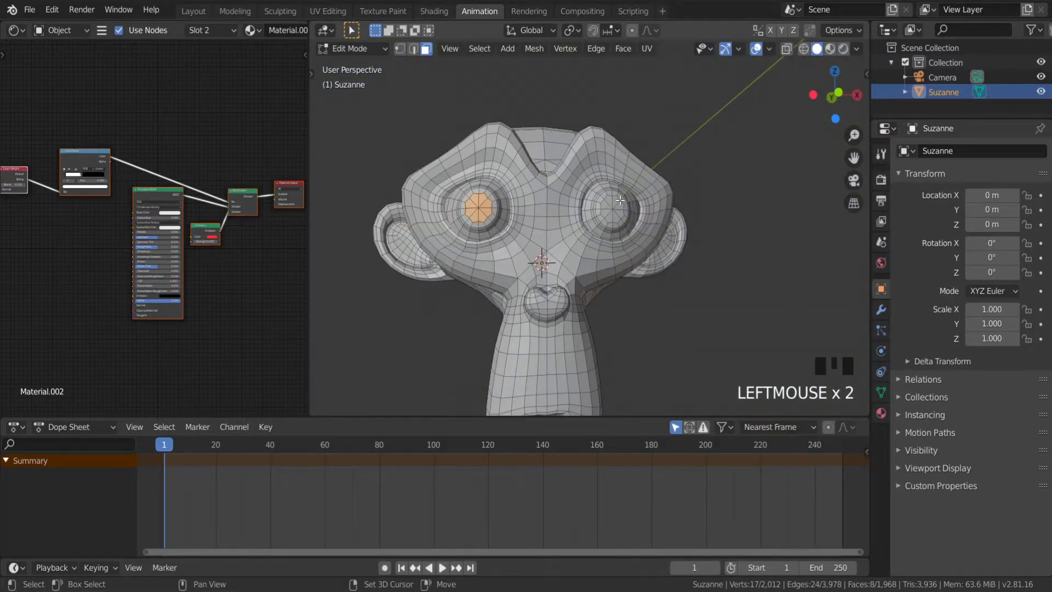
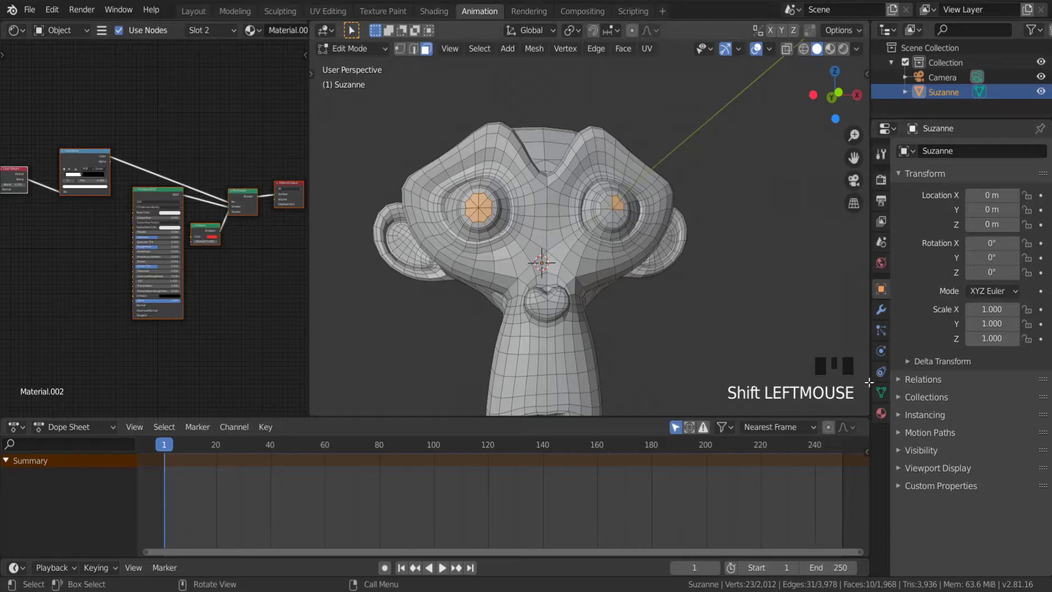
# Back in Object Mode, set the eye material's Mapping Scale X to -2 and view through the camera
pyautogui.click(932, 179)
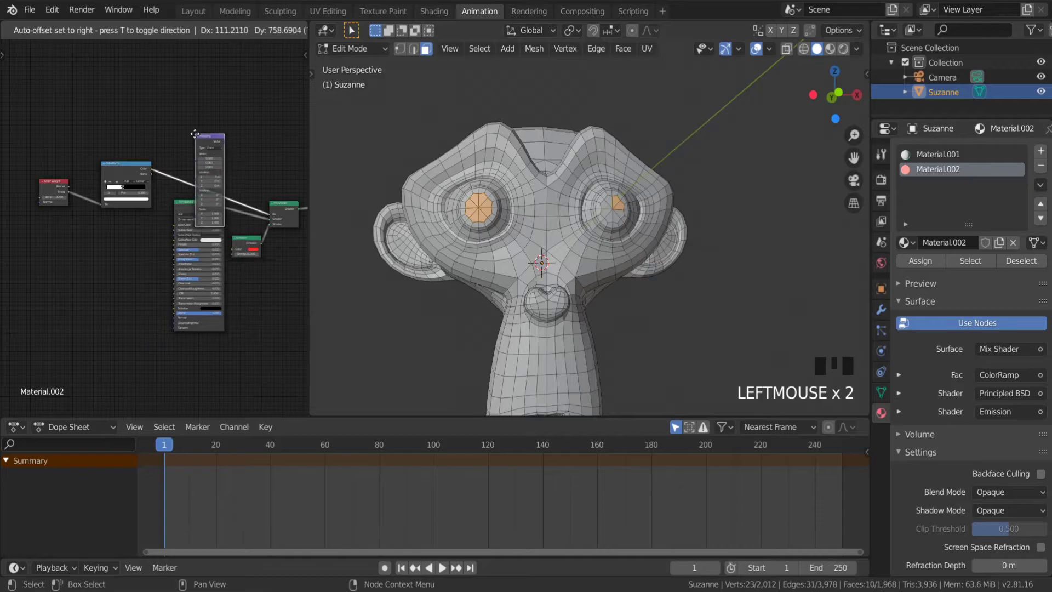
pyautogui.scroll(3)
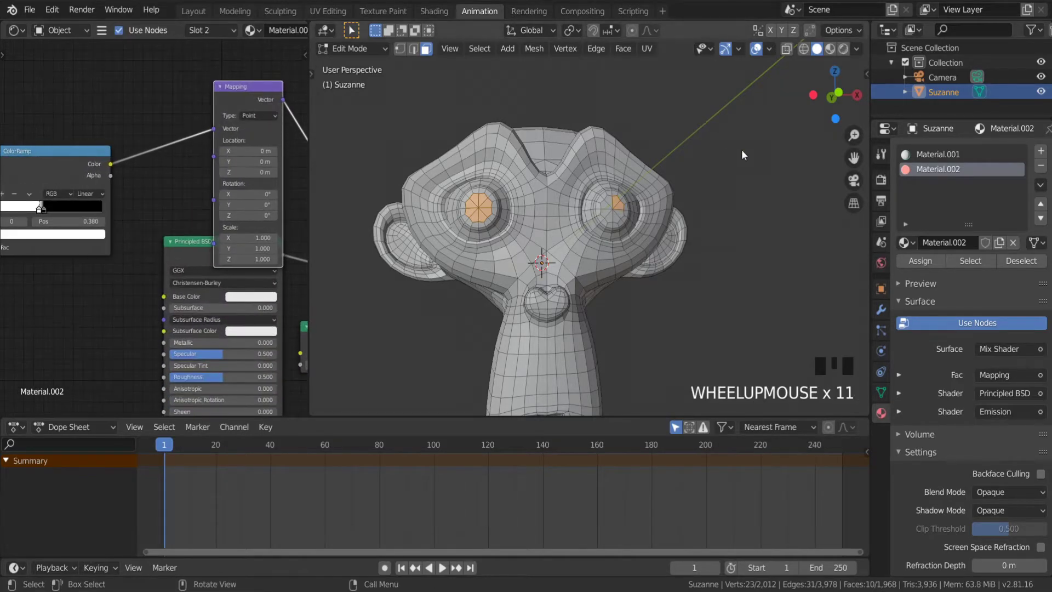
pyautogui.click(846, 54)
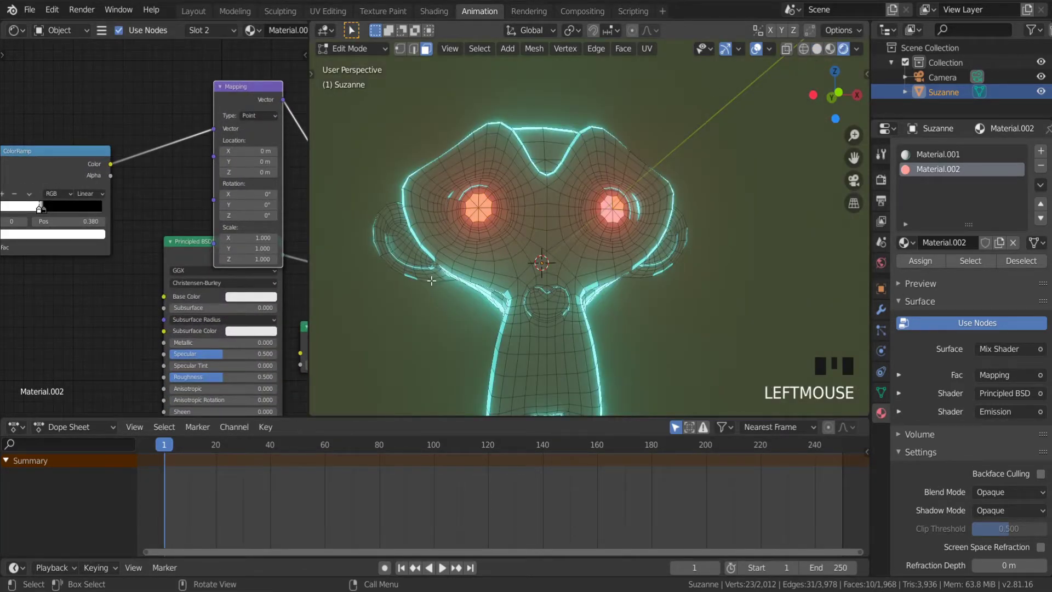
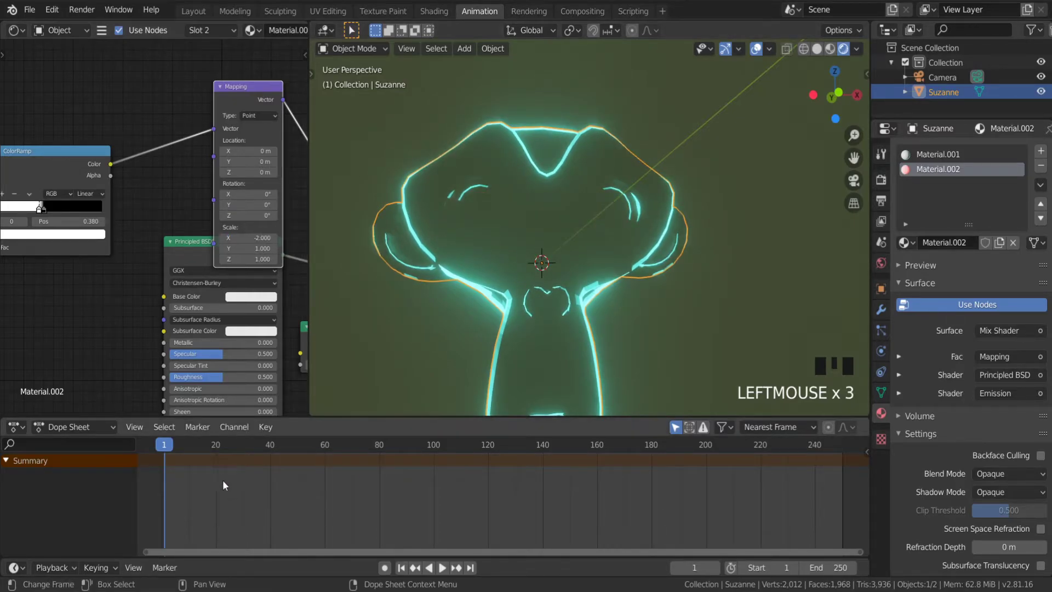
pyautogui.scroll(-3)
pyautogui.scroll(-3)
# Keyframe the Mapping scale at -2 on frame 1, then jump to frame 250 for the second key
pyautogui.press('KP_0')
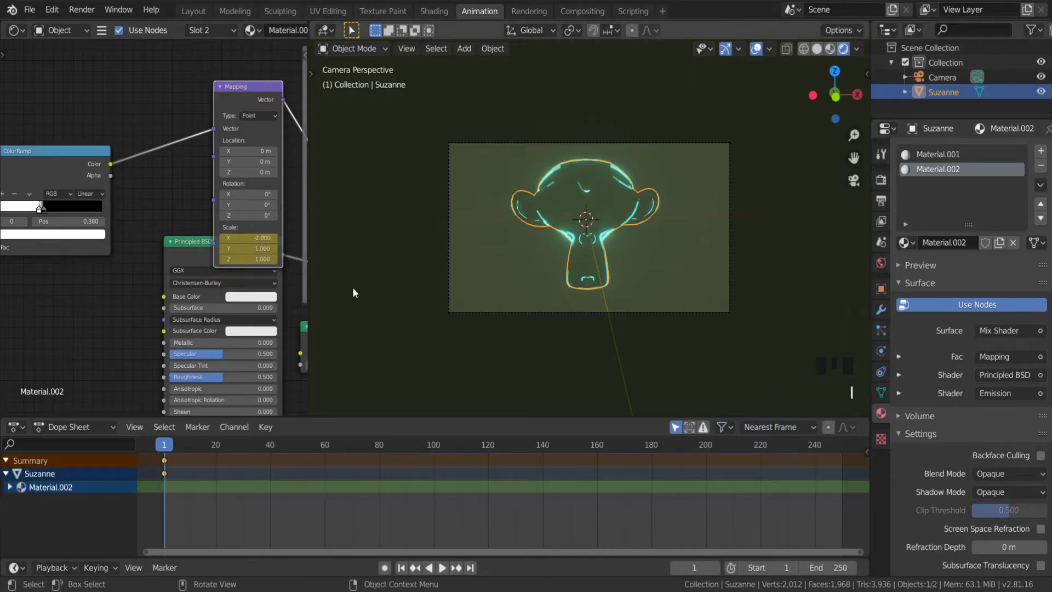
pyautogui.press('i')
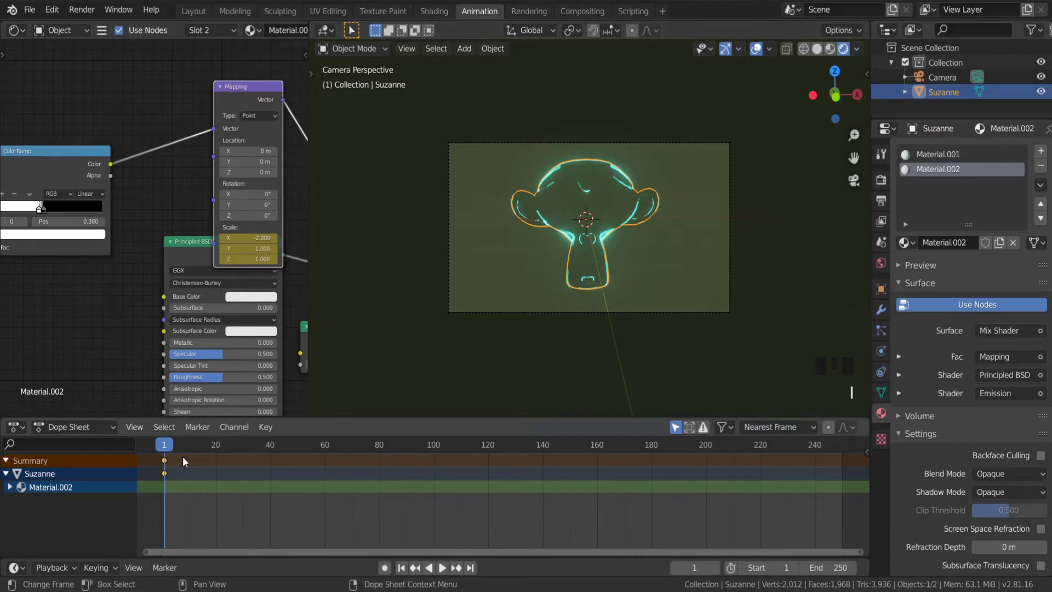
pyautogui.moveTo(170, 450); pyautogui.dragTo(828, 492)
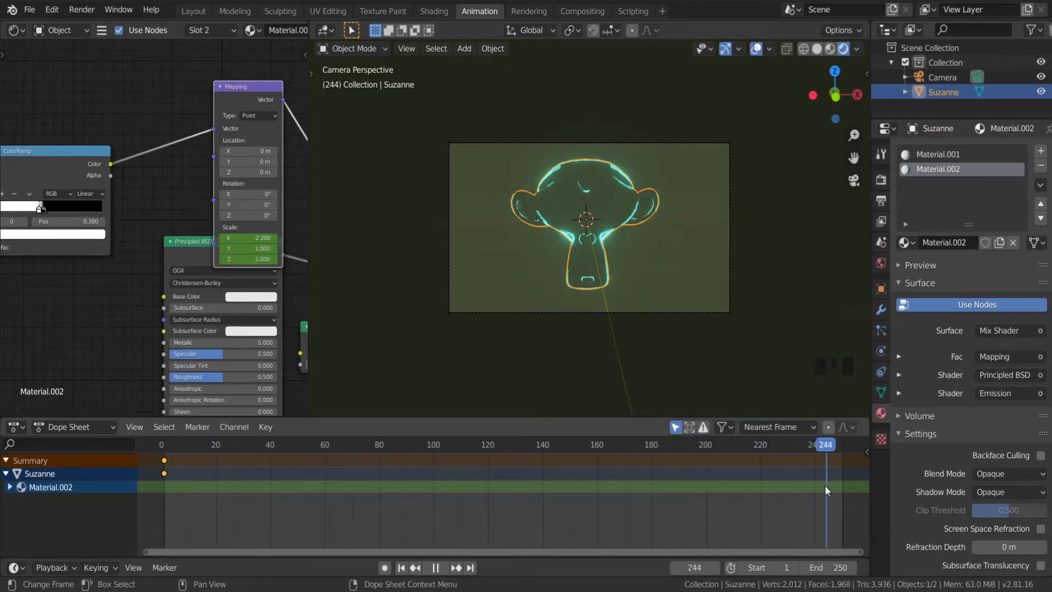
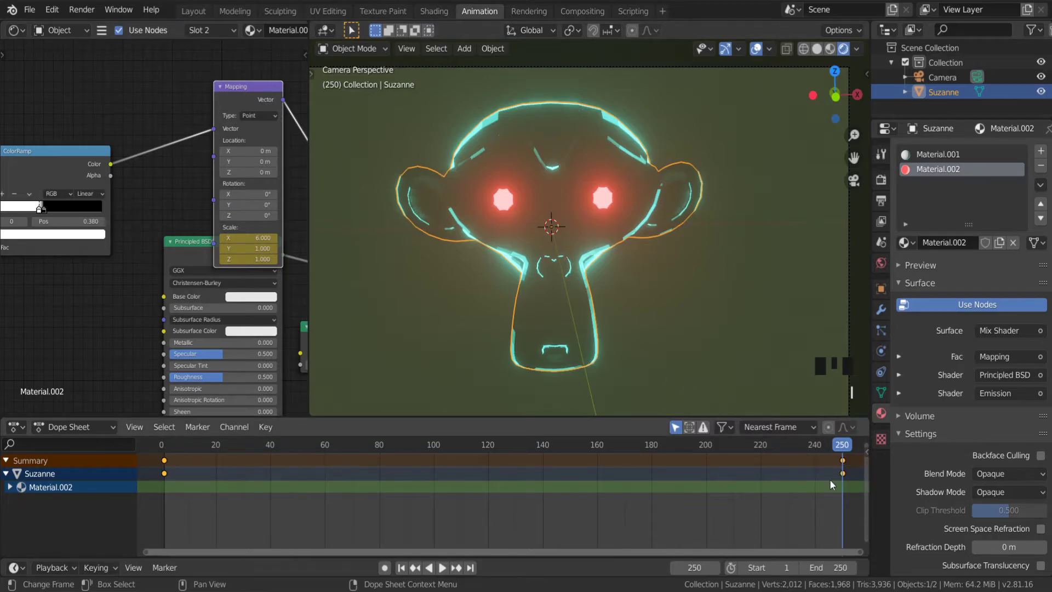
# Scrub the timeline back to preview the red eyes fading in from hidden
pyautogui.moveTo(171, 445); pyautogui.dragTo(453, 567)
pyautogui.scroll(-3)
pyautogui.scroll(3)
pyautogui.scroll(-3)
pyautogui.scroll(3)
pyautogui.scroll(-3)
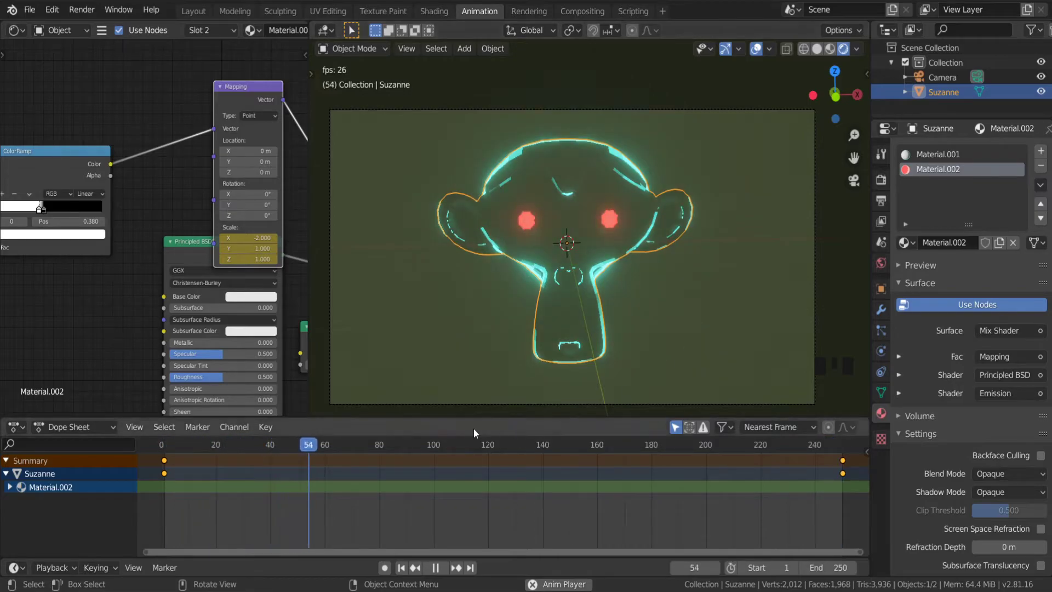
# Stop the preview and switch the viewport to Solid shading
pyautogui.click(444, 575)
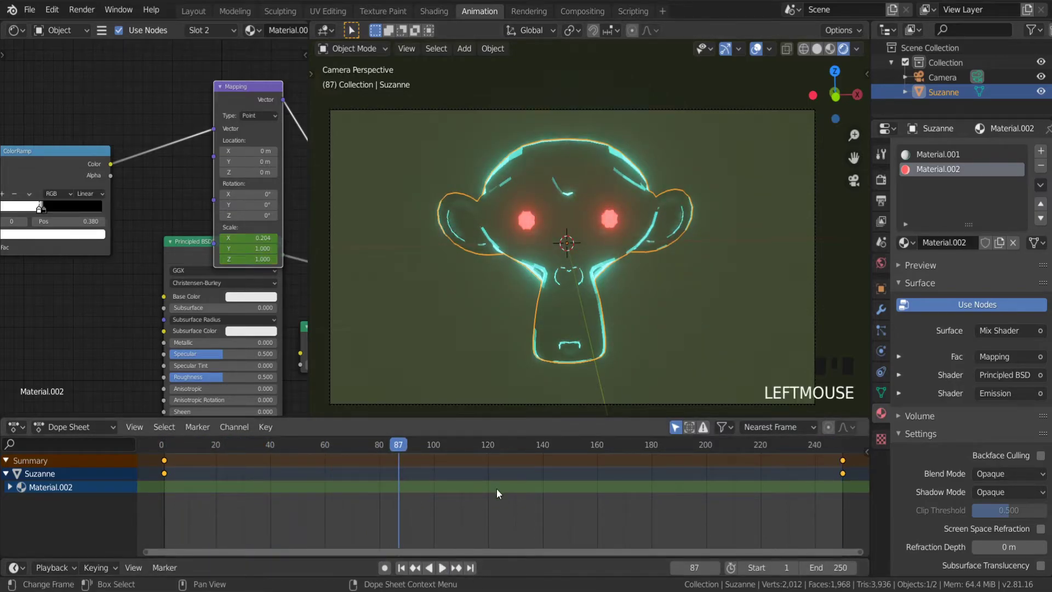
pyautogui.scroll(-3)
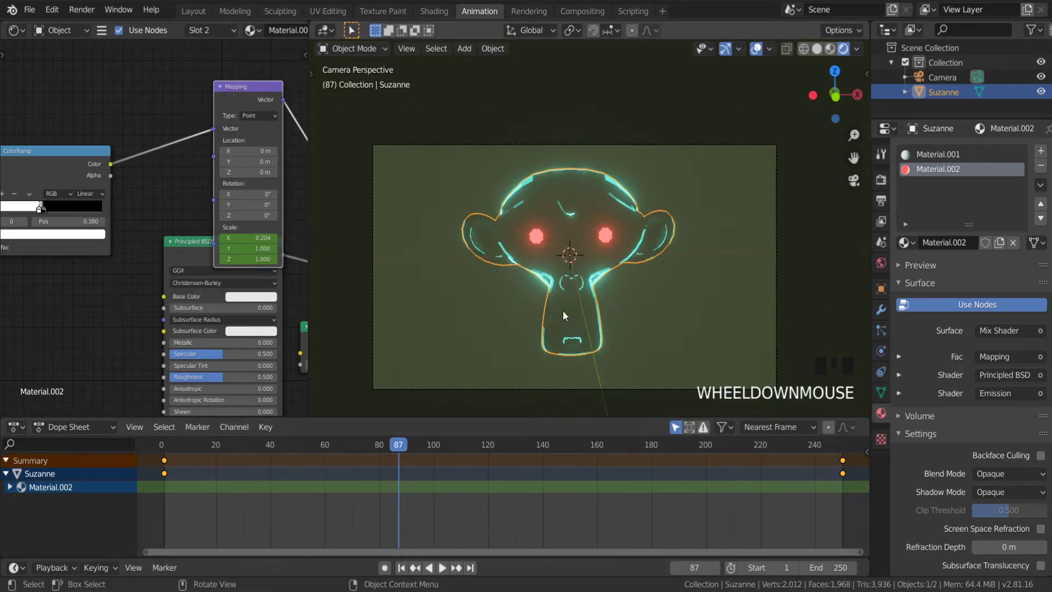
pyautogui.scroll(3)
pyautogui.click(822, 55)
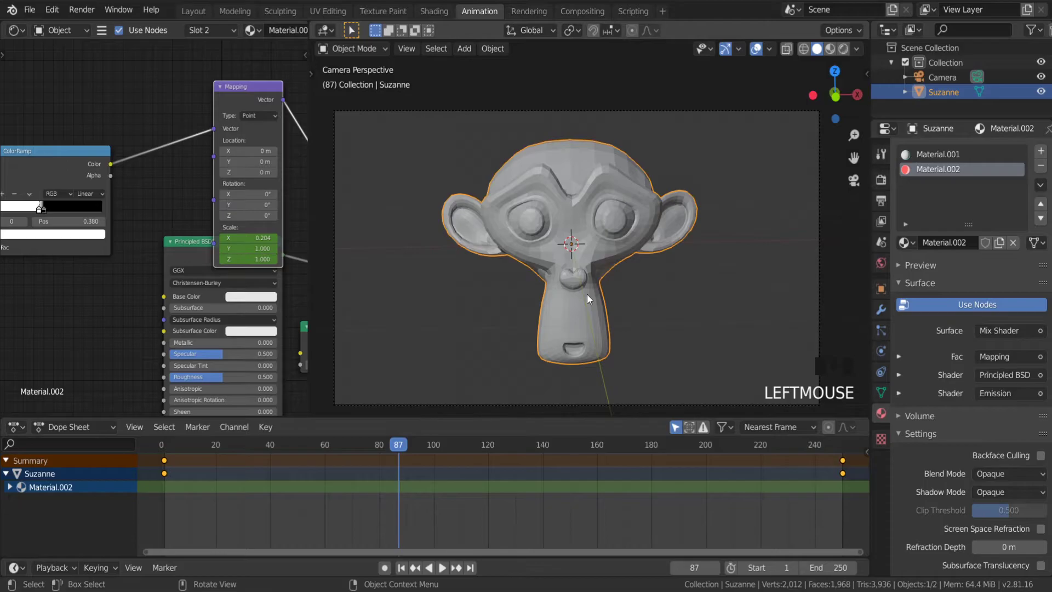
# Keyframe Suzanne's rotation at frame 1, then a full 360° turn at frame 250
pyautogui.moveTo(168, 453); pyautogui.dragTo(545, 330)
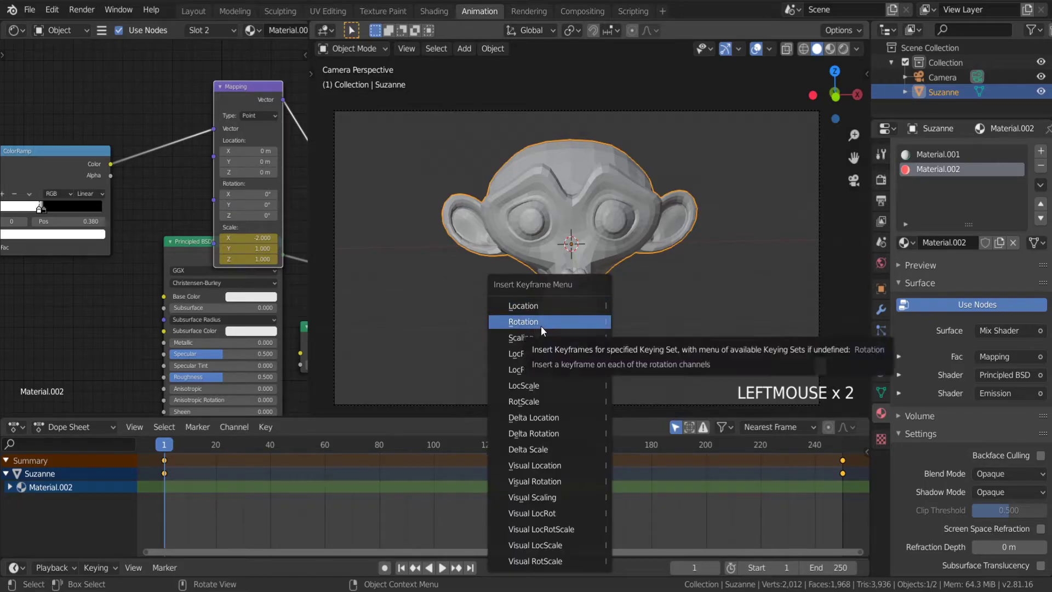
pyautogui.click(545, 330)
pyautogui.press('i')
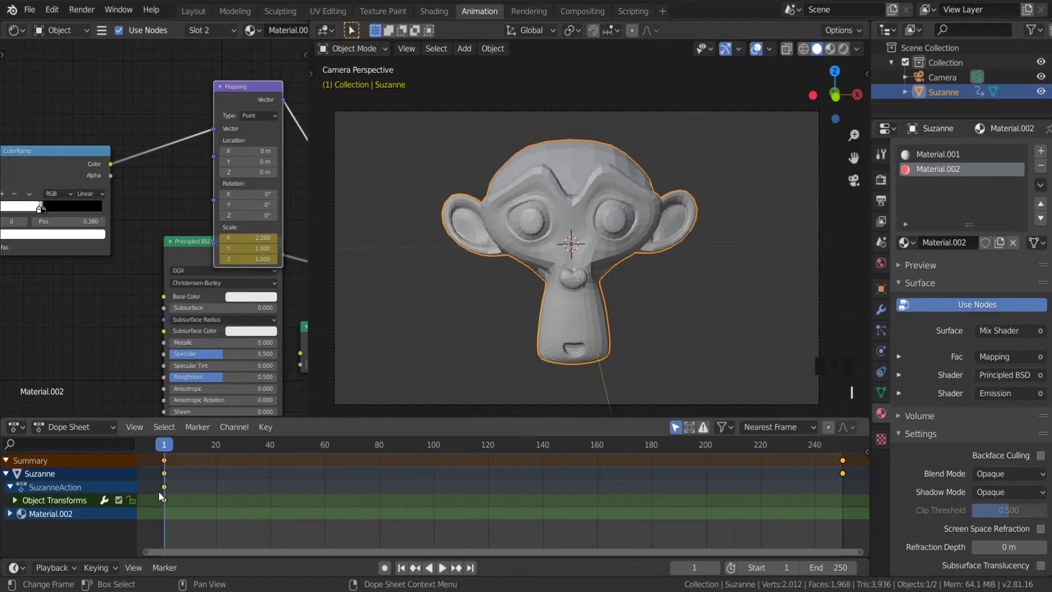
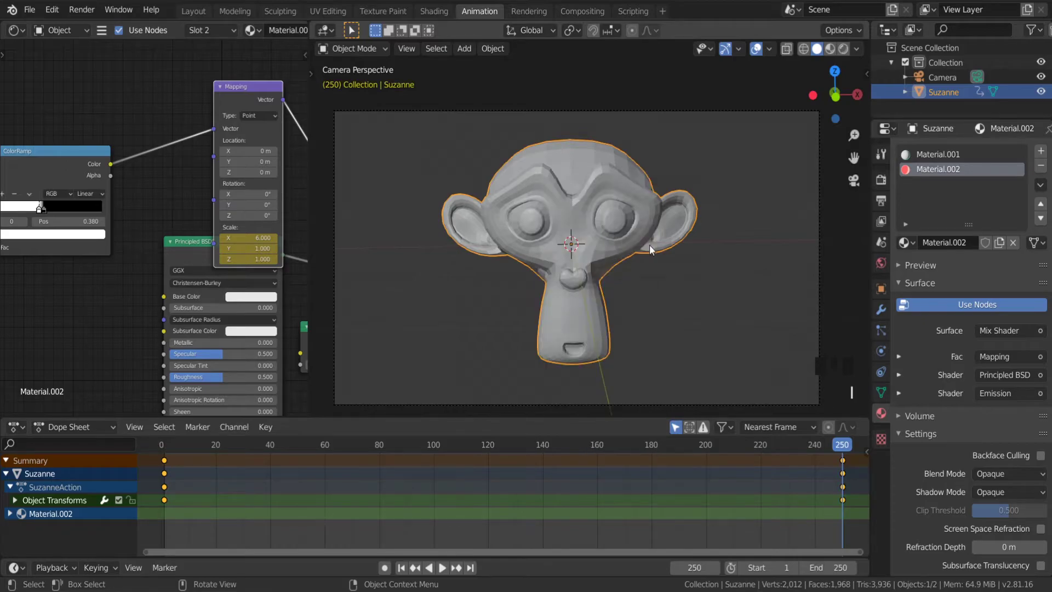
pyautogui.moveTo(169, 451); pyautogui.dragTo(464, 569)
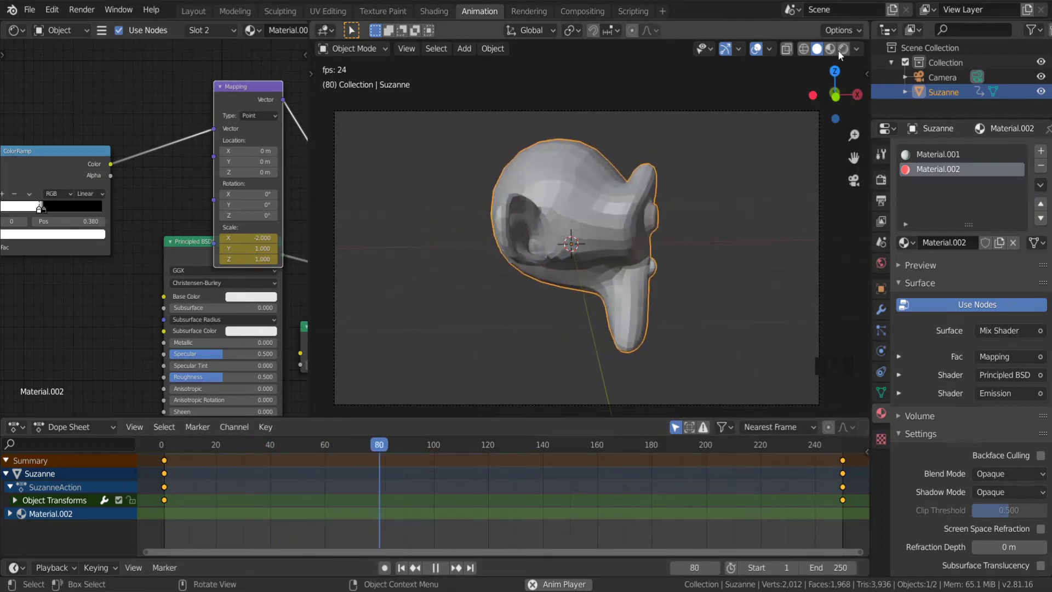
# Switch the viewport to Rendered shading to show the cyan rim glow while she spins
pyautogui.click(844, 55)
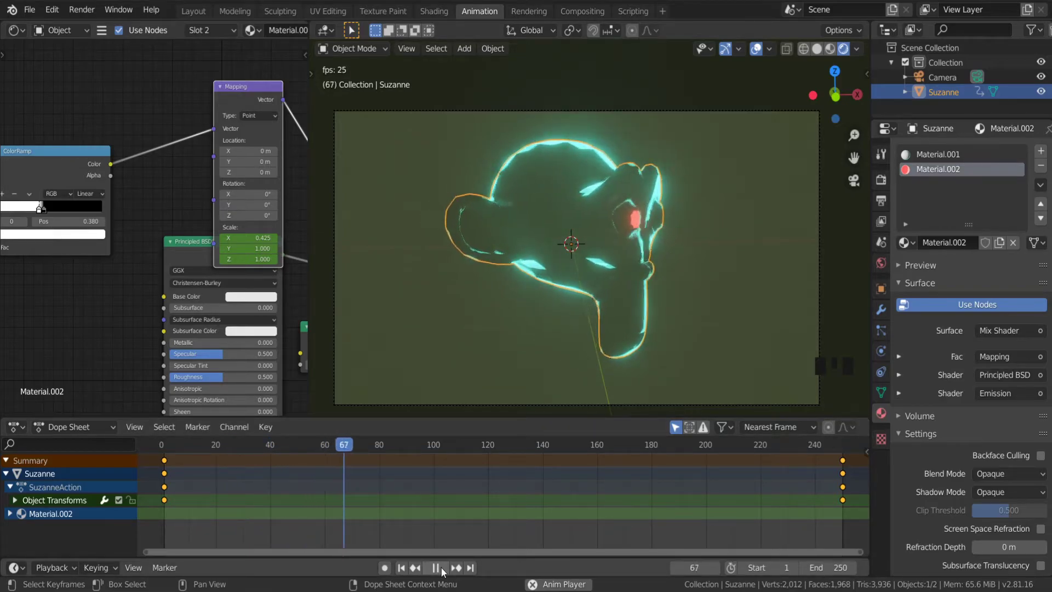
# Keyframe the eye Mapping Scale X at 6, -2, 6 on frames 220, 225 and 230
pyautogui.moveTo(445, 571); pyautogui.dragTo(771, 453)
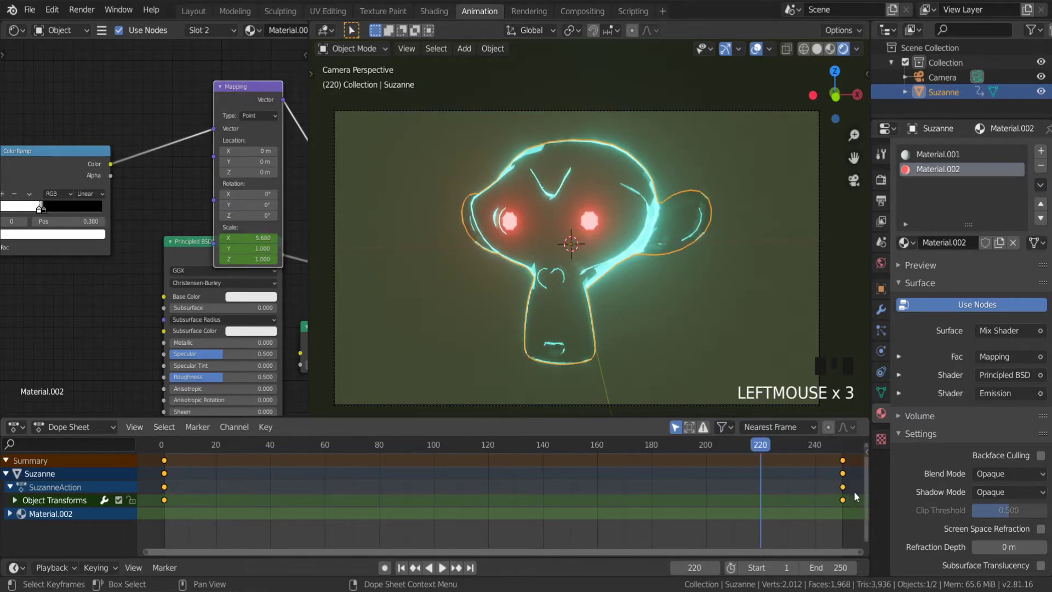
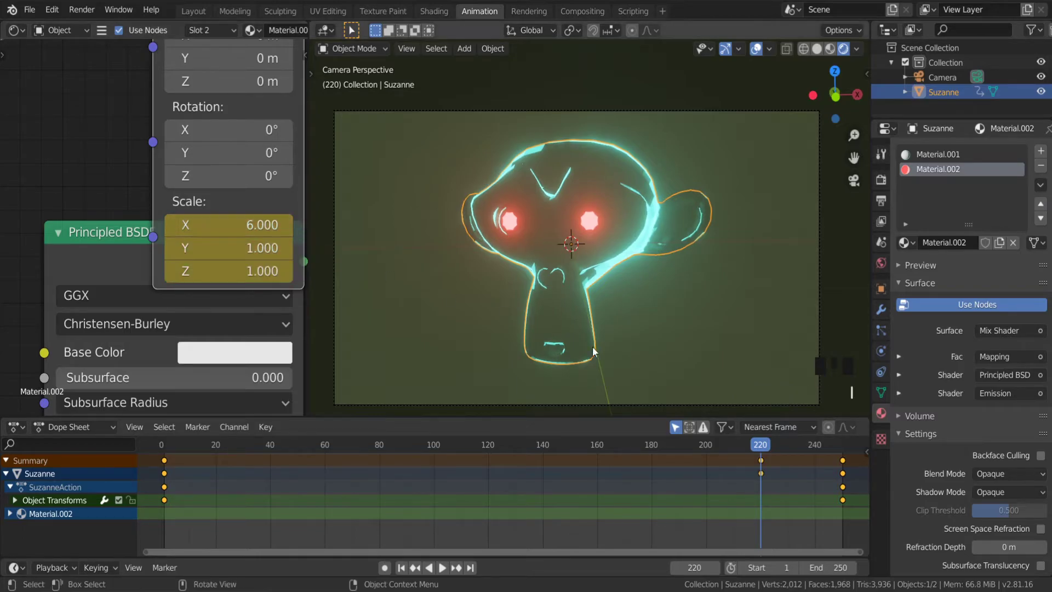
pyautogui.moveTo(776, 450); pyautogui.dragTo(256, 209)
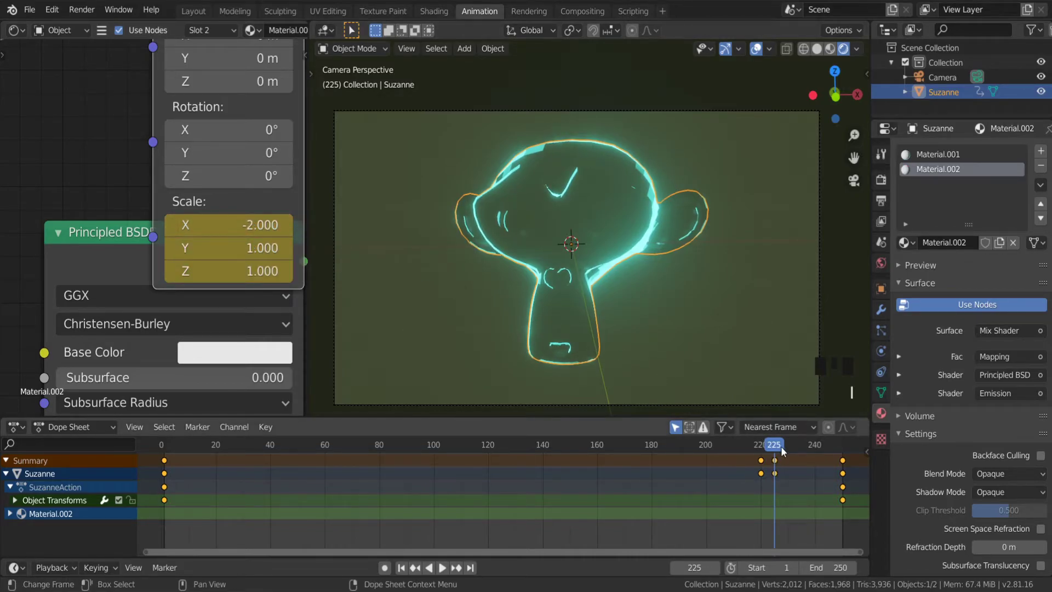
pyautogui.click(793, 453)
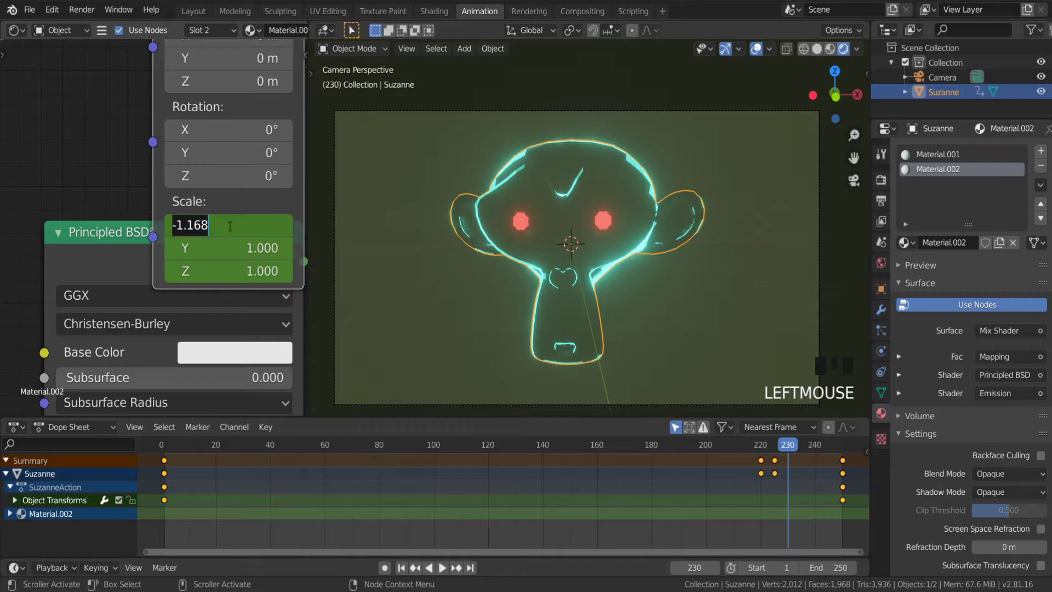
pyautogui.click(258, 200)
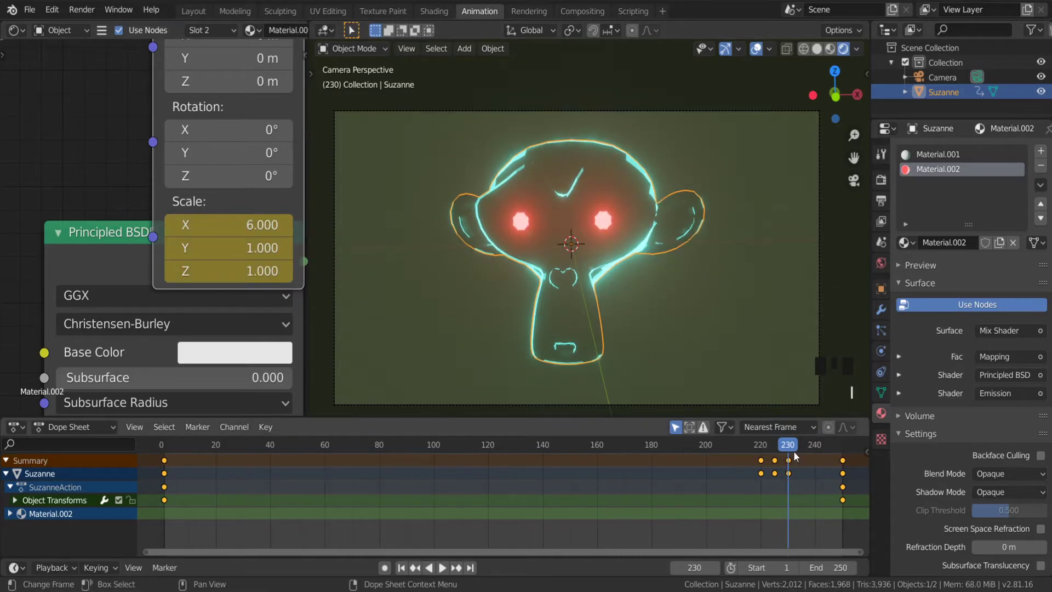
# Scrub through the blink frames and play back the blink
pyautogui.moveTo(791, 453); pyautogui.dragTo(802, 458)
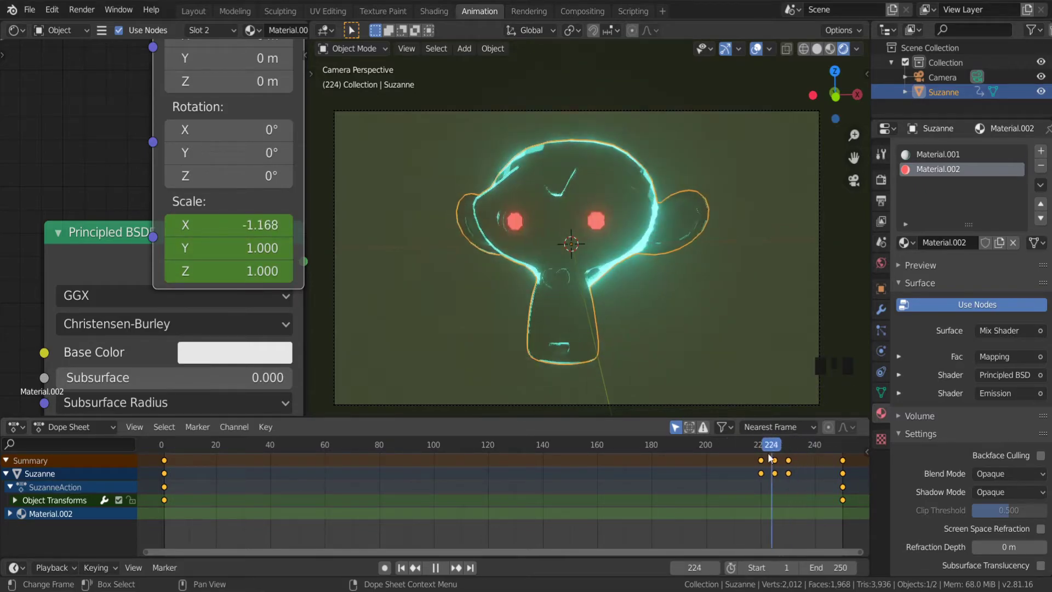
pyautogui.click(448, 571)
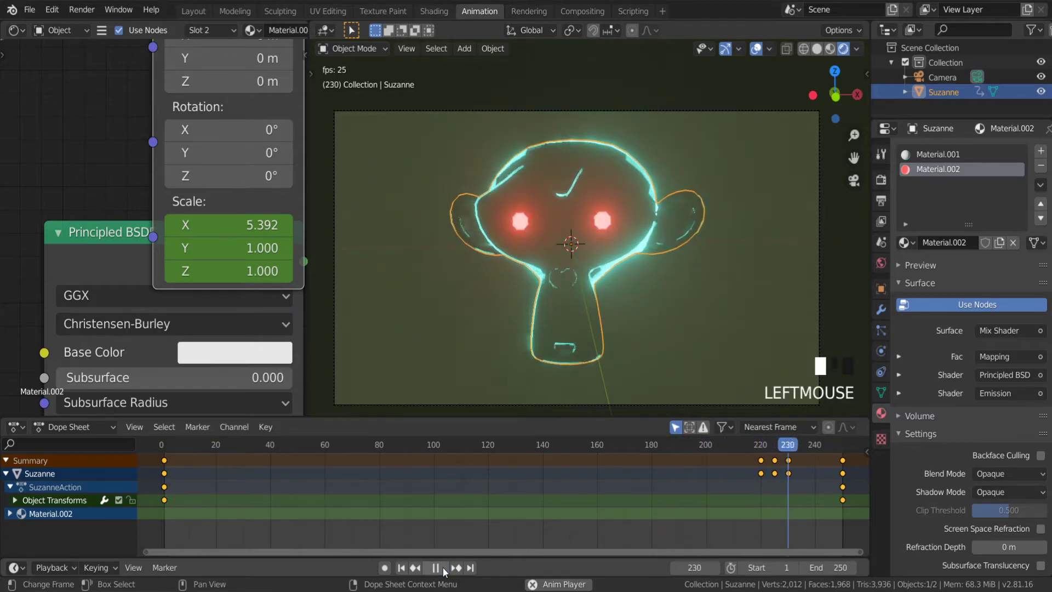
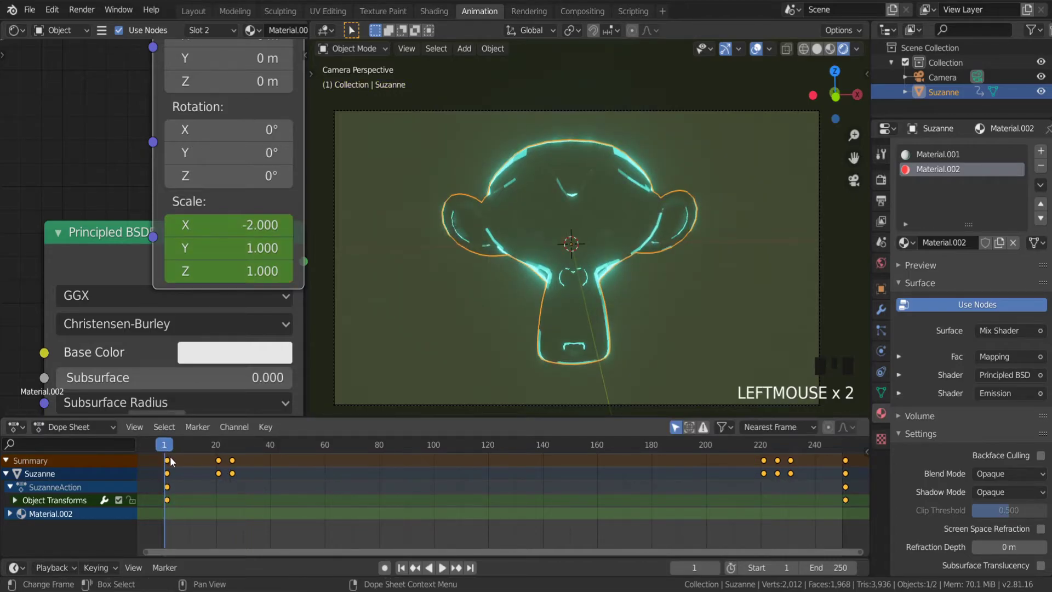
# Select the blink and end keyframes in the Dope Sheet and shift them by one frame
pyautogui.click(176, 464)
pyautogui.click(255, 467)
pyautogui.moveTo(252, 463); pyautogui.dragTo(233, 475)
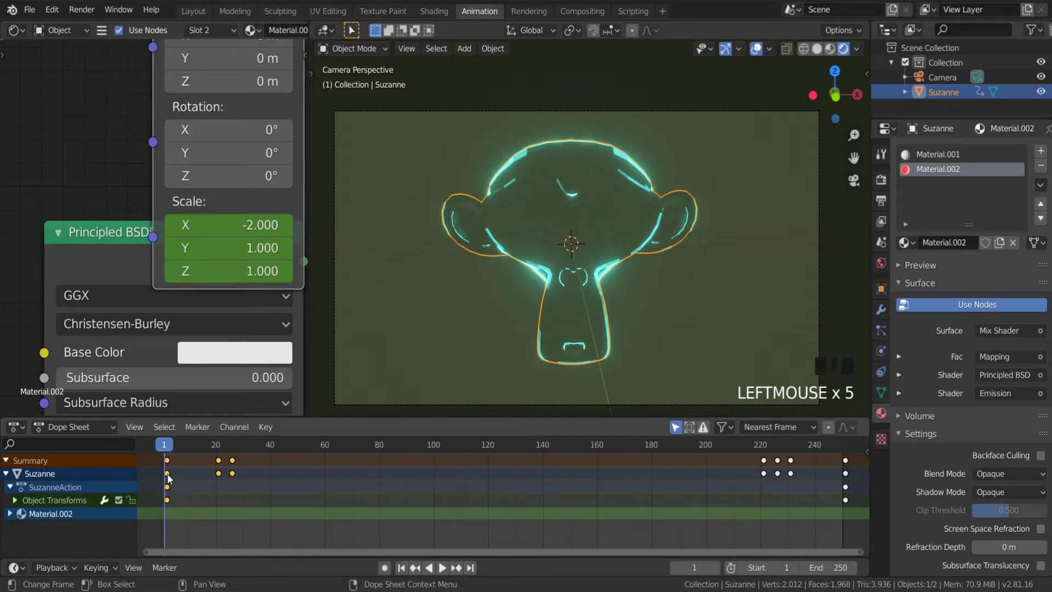
pyautogui.click(171, 481)
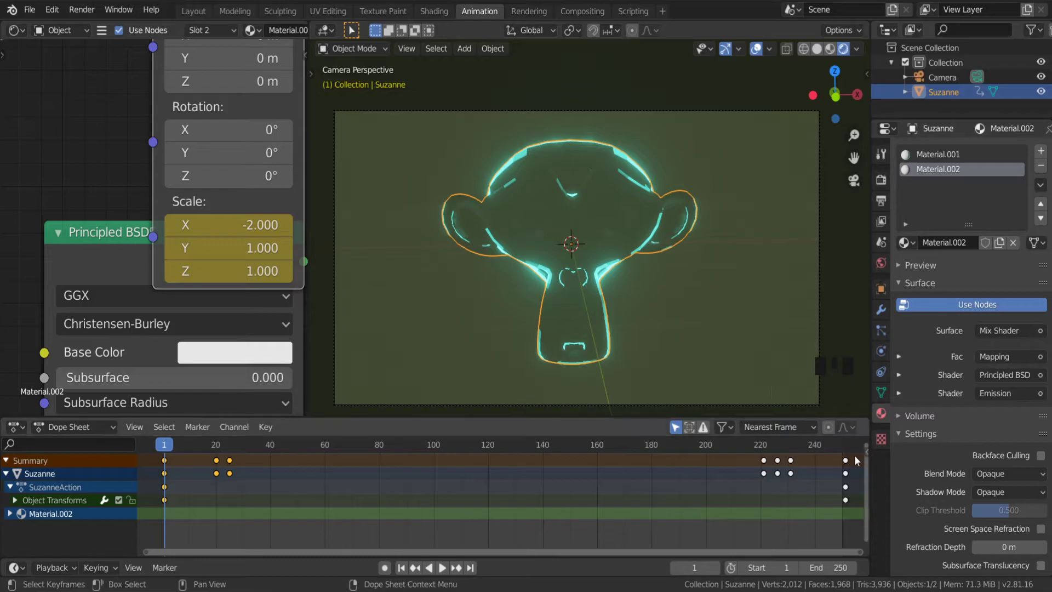
pyautogui.moveTo(858, 465); pyautogui.dragTo(781, 477)
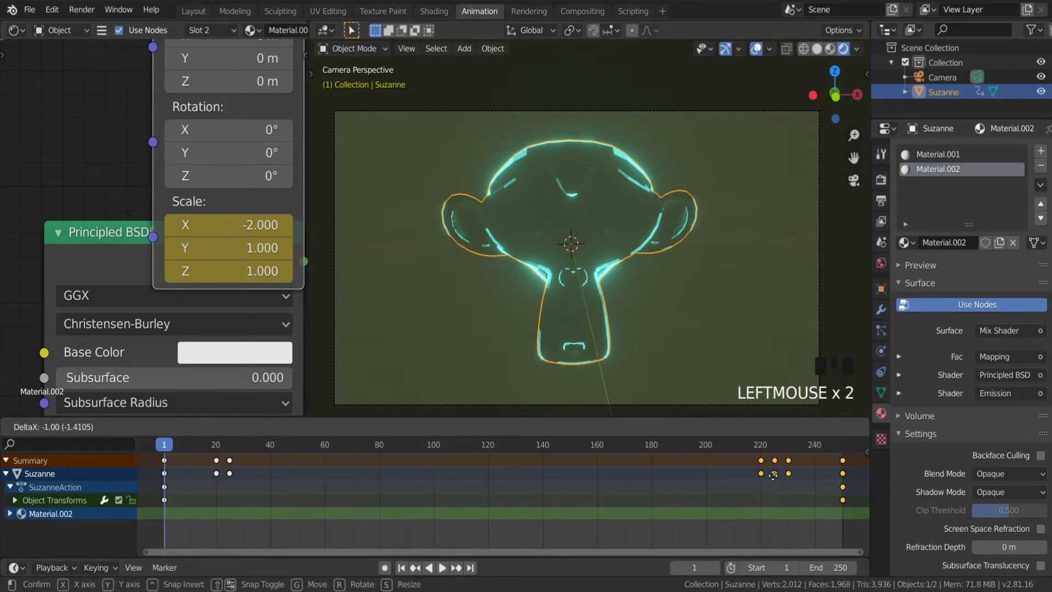
# Add the second blink's Scale X keys near frames 20, 25, 30 and play to check both blinks
pyautogui.click(247, 462)
pyautogui.click(189, 470)
pyautogui.click(189, 484)
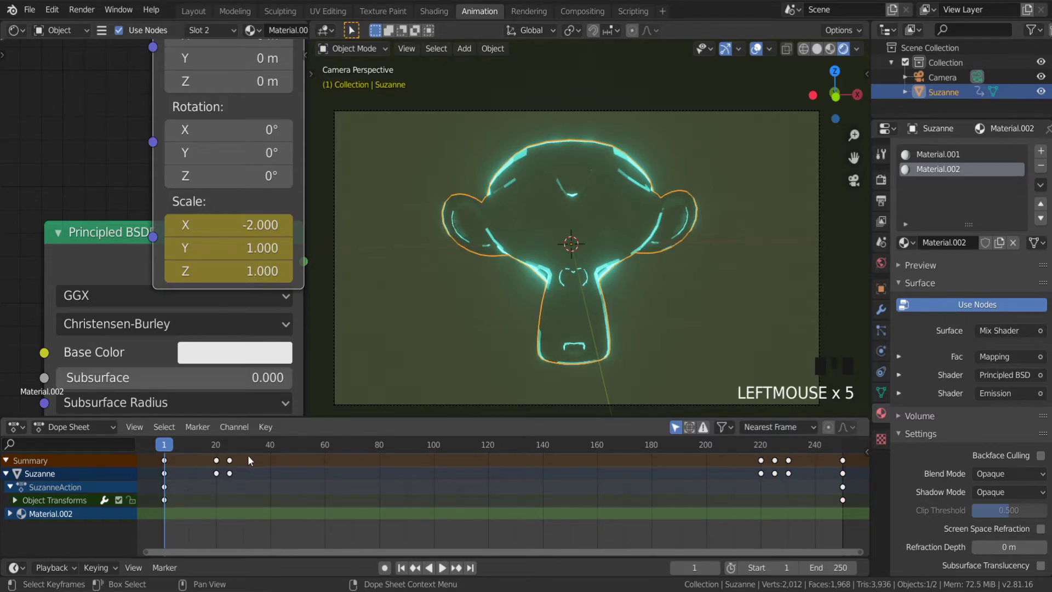
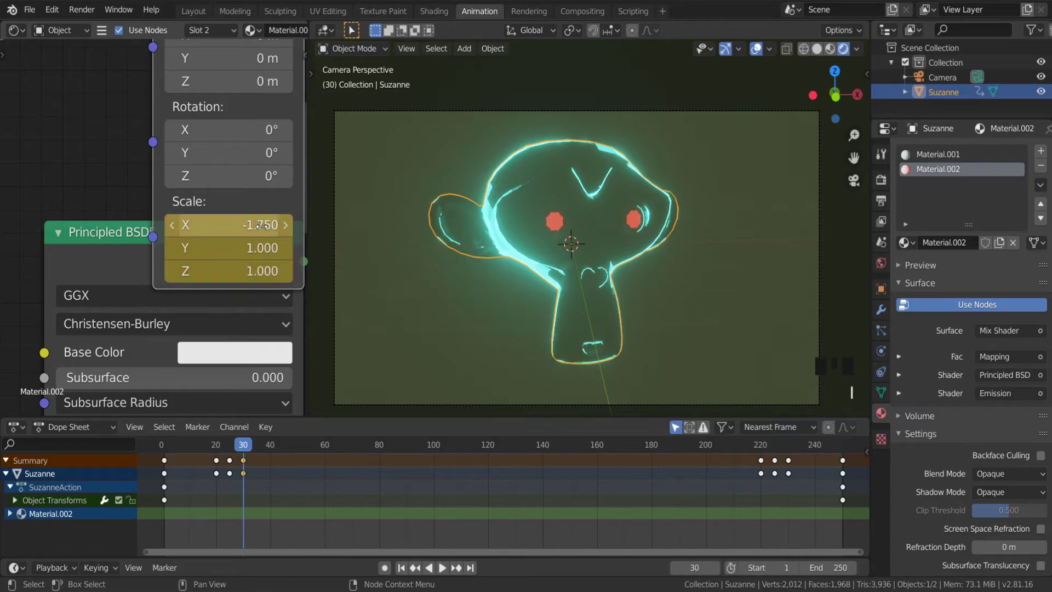
pyautogui.click(169, 453)
# Stop the animation preview at frame 57, eyes partly open
pyautogui.click(447, 568)
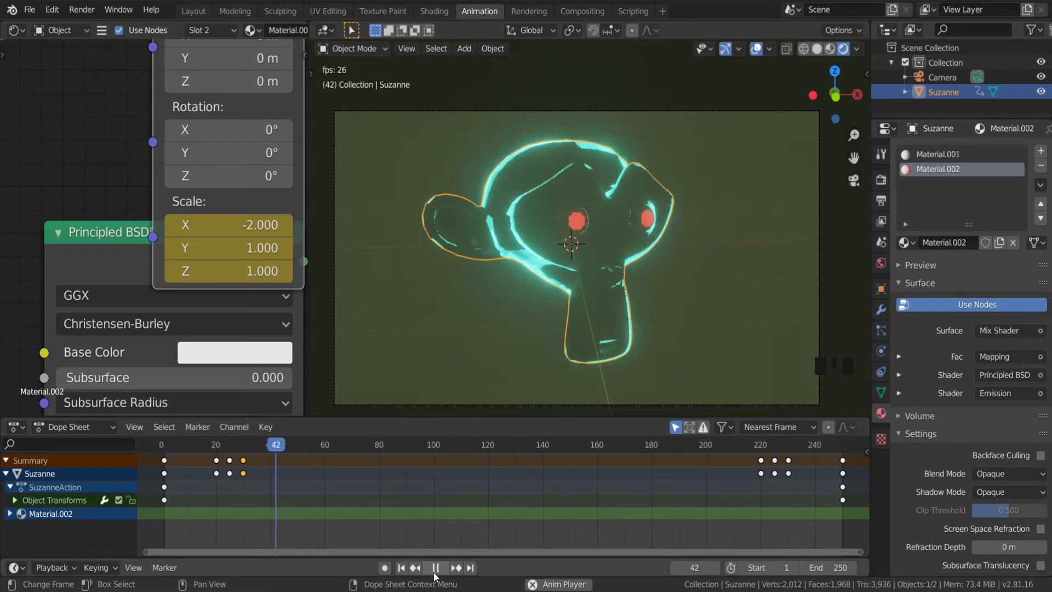
pyautogui.click(438, 576)
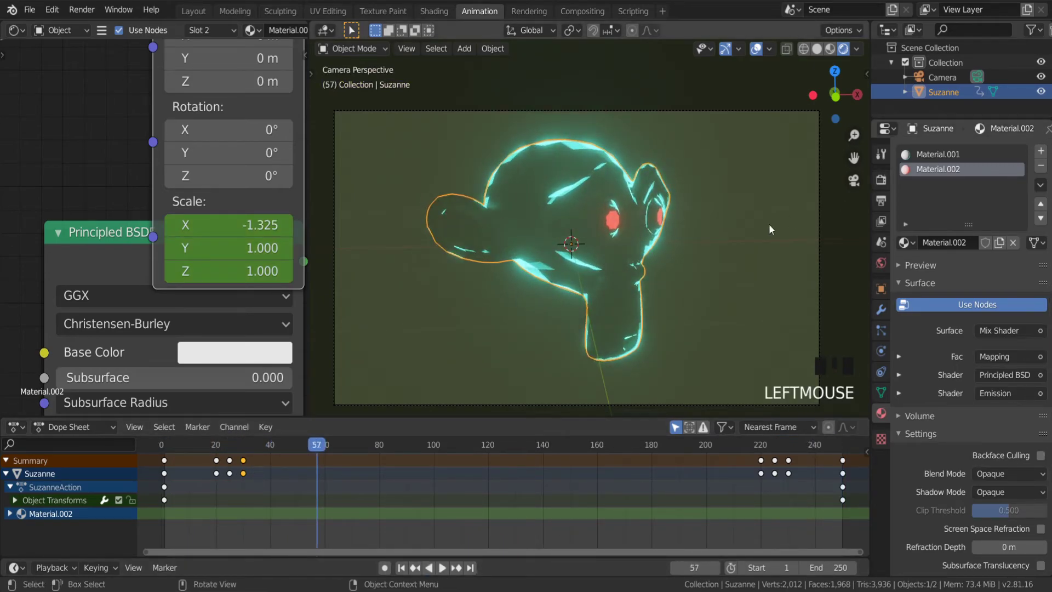